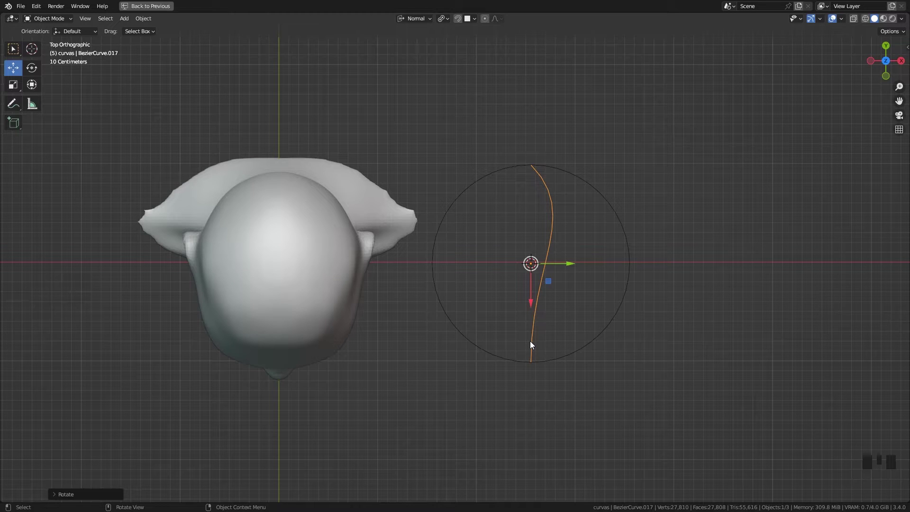
# - Rotate the Bezier curve 180 degrees, checking it from the side view
pyautogui.press('r')
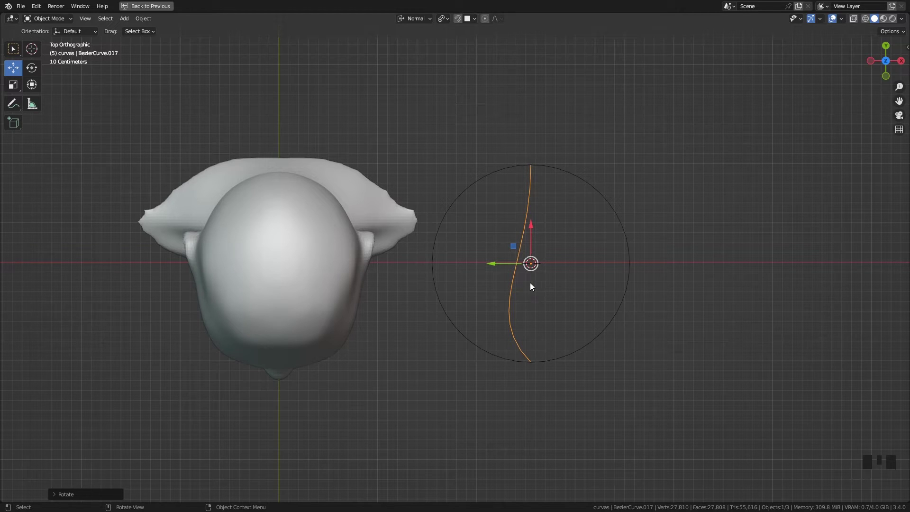
pyautogui.scroll(3)
pyautogui.press('KP_3')
pyautogui.scroll(-3)
pyautogui.moveTo(494, 297); pyautogui.dragTo(573, 334)
# - From front view clear the curve's location (Alt+G) so it sits at the world origin inside the head
pyautogui.press('KP_1')
pyautogui.middleClick(608, 341)
pyautogui.press('g')
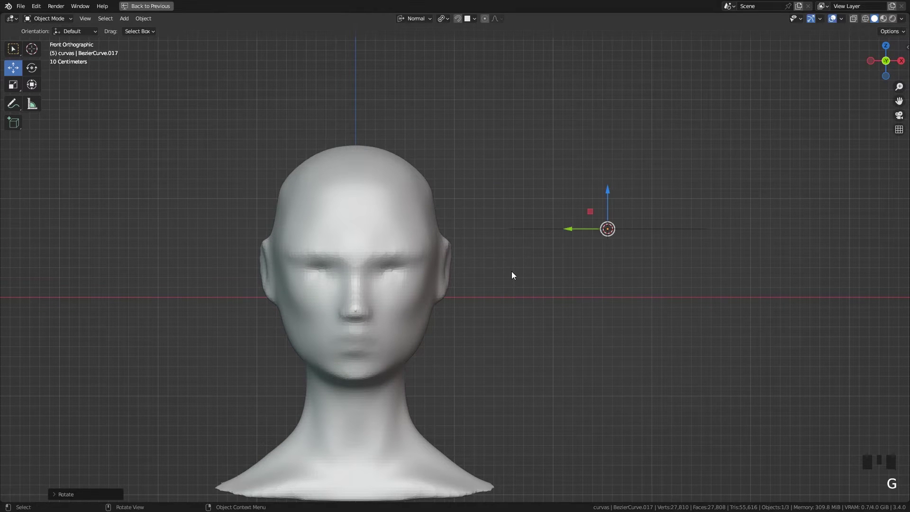
pyautogui.press('alt+g')
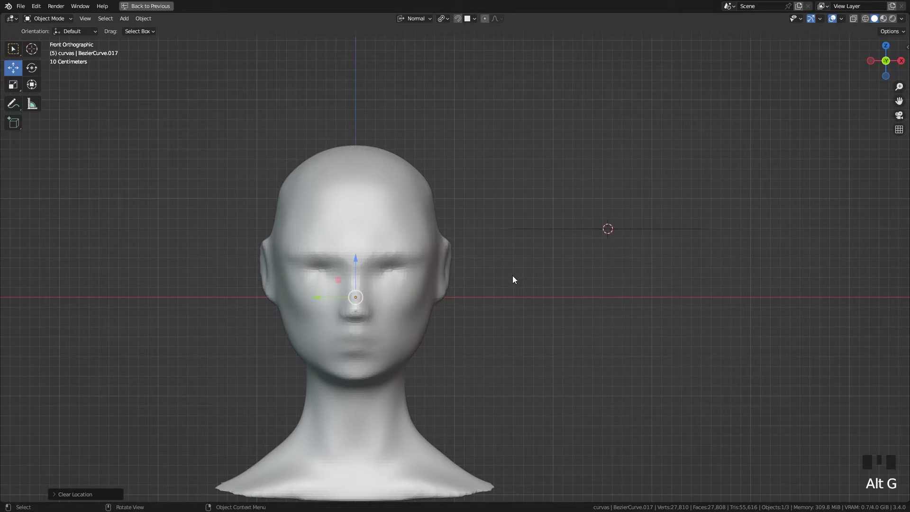
pyautogui.middleClick(529, 270)
# - Switch the viewport to wireframe shading and rotate the curve 90 degrees to stand upright
pyautogui.press('z')
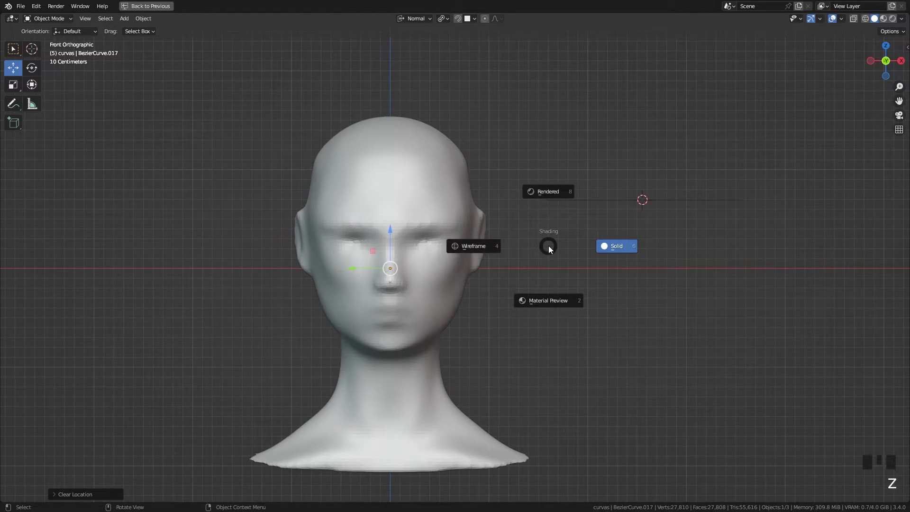
pyautogui.scroll(3)
pyautogui.moveTo(416, 316); pyautogui.dragTo(424, 329)
pyautogui.press('KP_1')
pyautogui.middleClick(463, 322)
pyautogui.press('r')
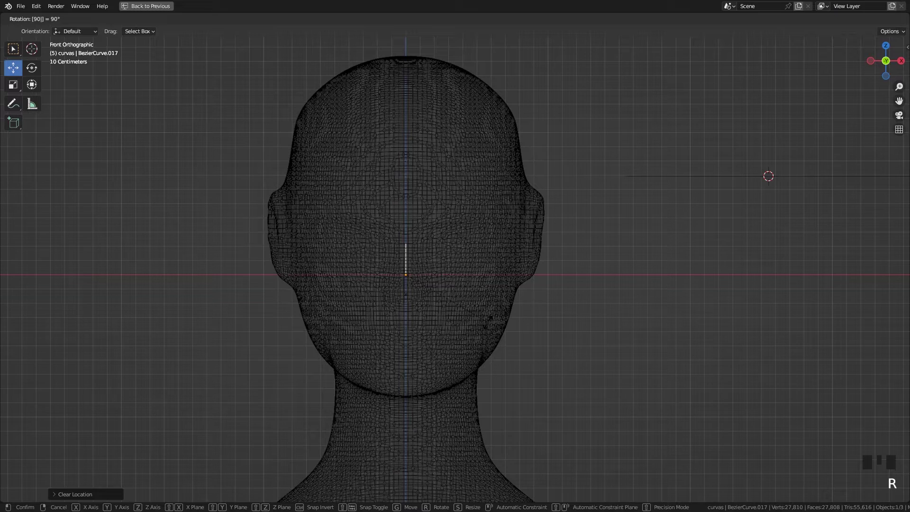
pyautogui.scroll(-3)
# - View the head from its right side and adjust the viewport header toggles
pyautogui.press('KP_3')
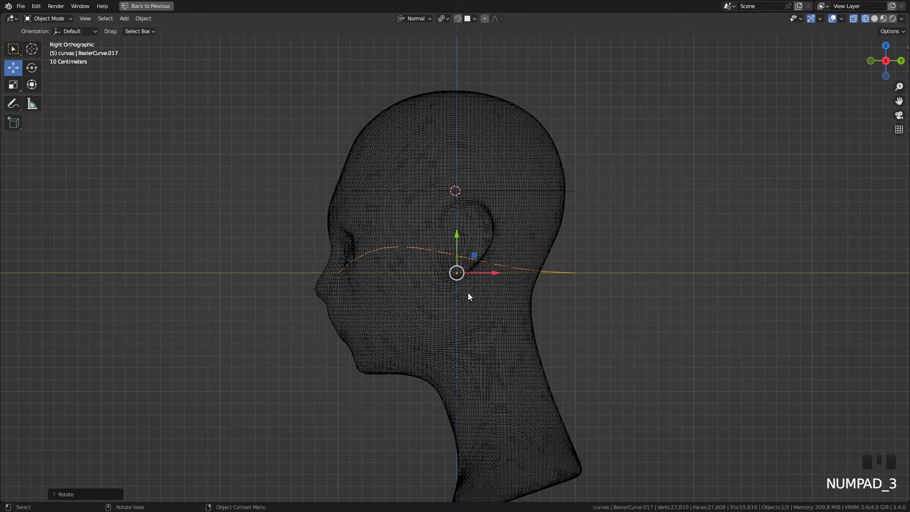
pyautogui.moveTo(465, 325); pyautogui.dragTo(867, 21)
pyautogui.click(867, 21)
pyautogui.click(875, 22)
pyautogui.click(866, 22)
pyautogui.scroll(3)
pyautogui.scroll(-3)
pyautogui.middleClick(503, 336)
# - Move the curve up to the crown of the head and enter Edit Mode on its points
pyautogui.press('g')
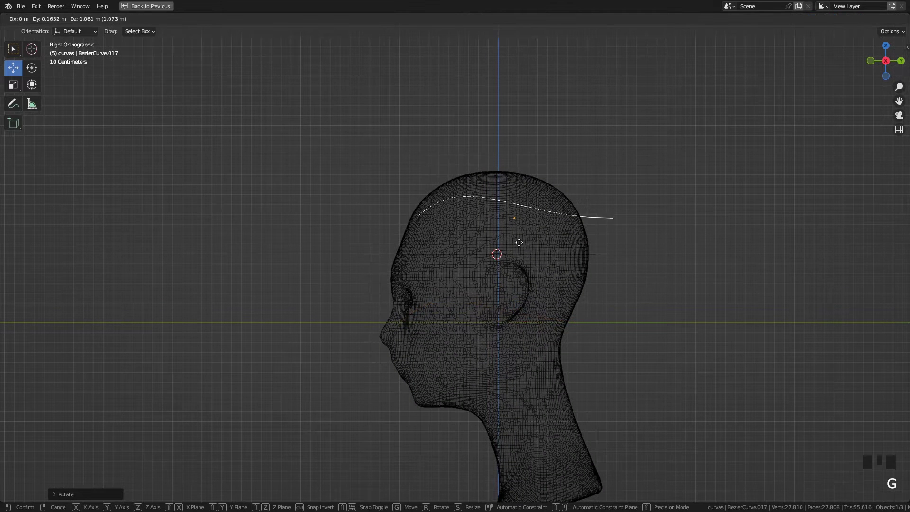
pyautogui.press('Tab')
pyautogui.moveTo(615, 202); pyautogui.dragTo(635, 212)
pyautogui.press('g')
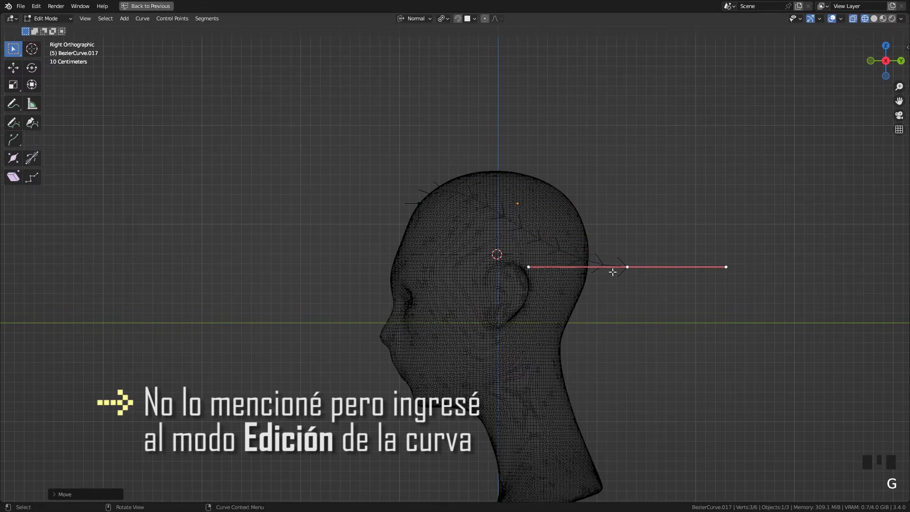
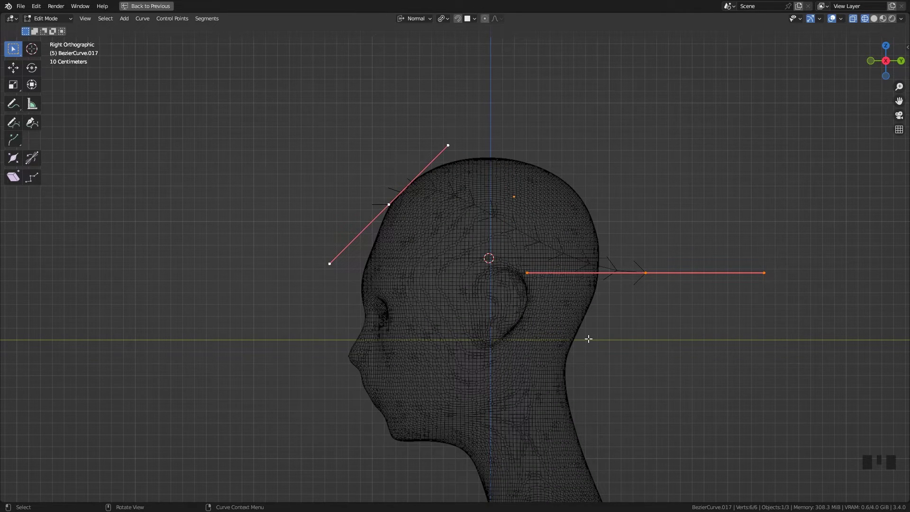
# - Lengthen the front point's handles, move it up and back, and tilt it so the arc rises over the forehead
pyautogui.moveTo(663, 288); pyautogui.dragTo(399, 218)
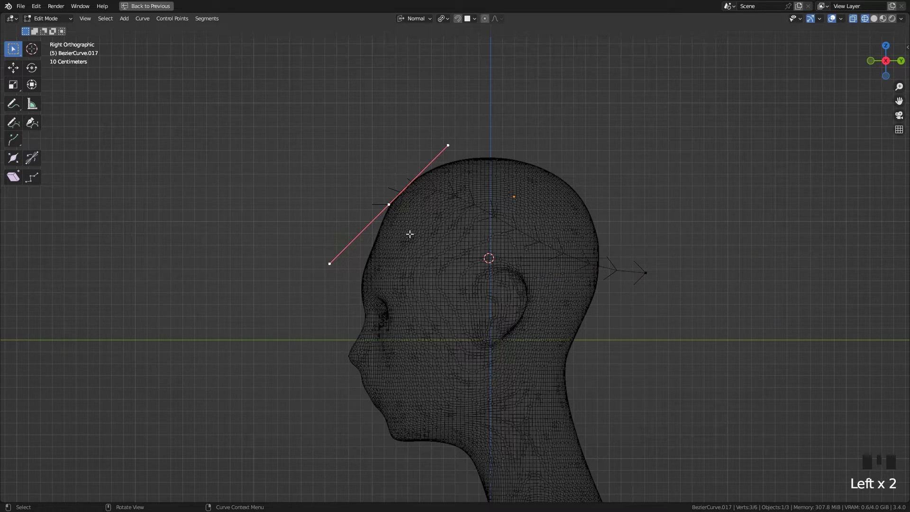
pyautogui.scroll(-3)
pyautogui.scroll(3)
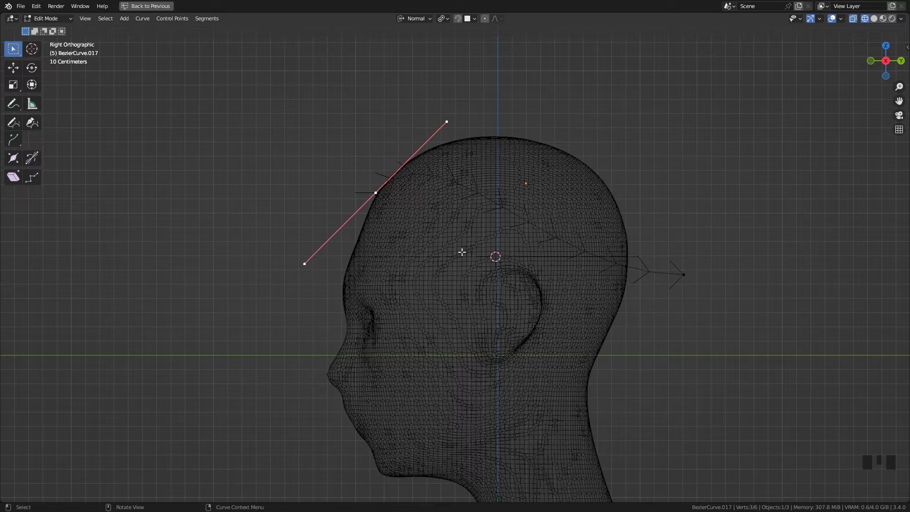
pyautogui.press('s')
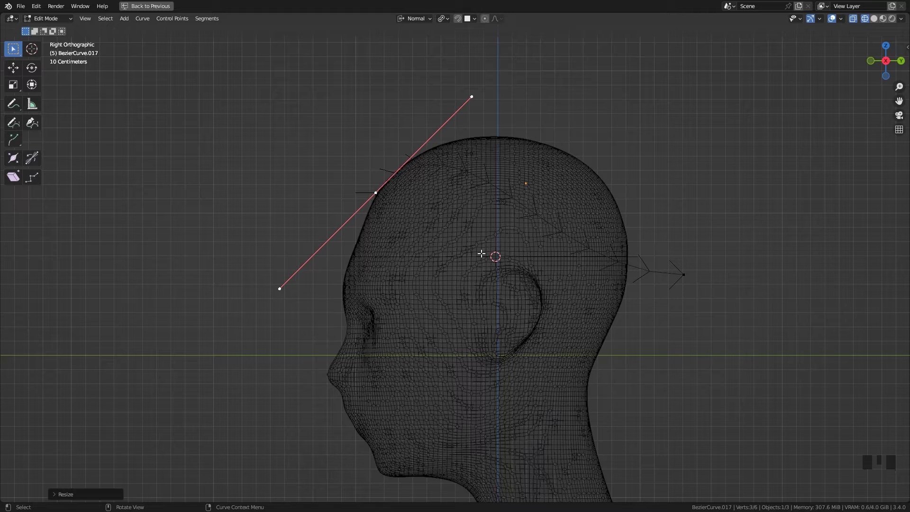
pyautogui.press('g')
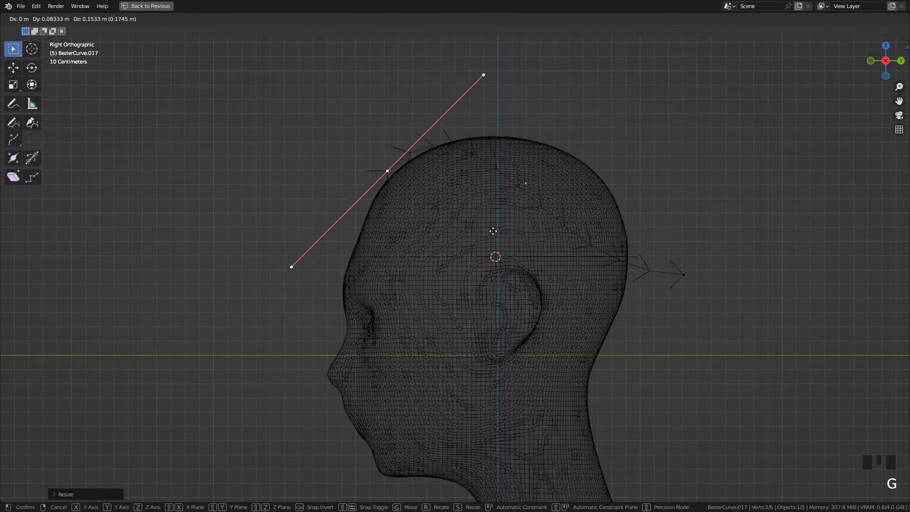
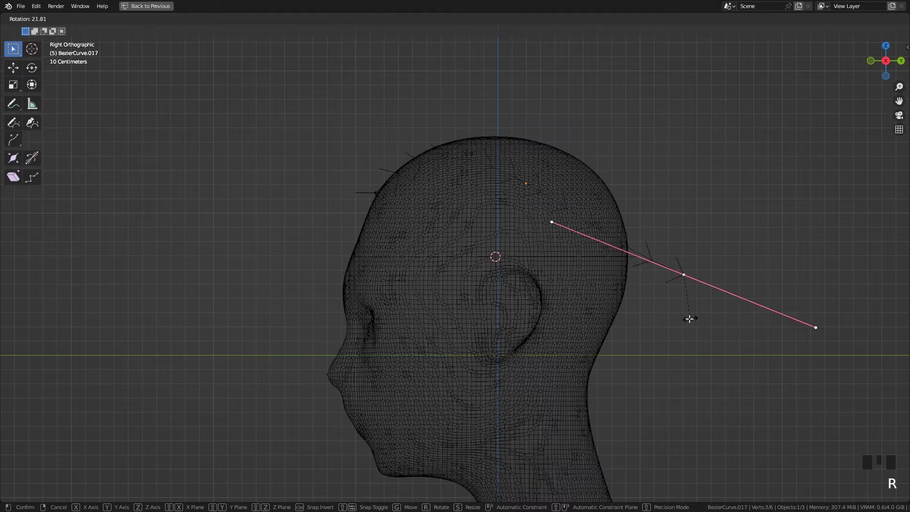
pyautogui.press('s')
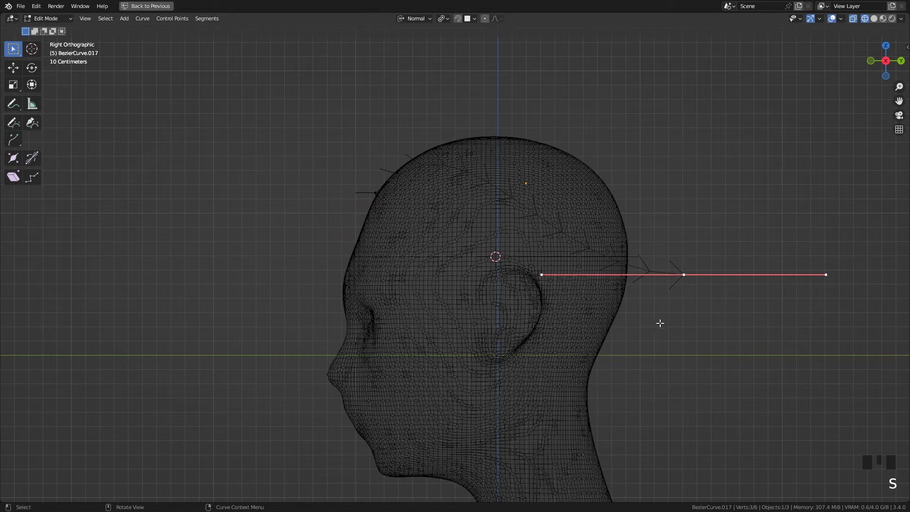
# - Back in Object Mode, orbit and zoom around the head and switch to the 'multi' workspace
pyautogui.middleClick(466, 287)
pyautogui.scroll(-3)
pyautogui.middleClick(555, 303)
pyautogui.scroll(3)
pyautogui.middleClick(467, 286)
pyautogui.press('z')
pyautogui.middleClick(488, 266)
pyautogui.scroll(3)
pyautogui.scroll(-3)
pyautogui.moveTo(506, 273); pyautogui.dragTo(153, 5)
pyautogui.scroll(3)
pyautogui.moveTo(152, 6); pyautogui.dragTo(353, 214)
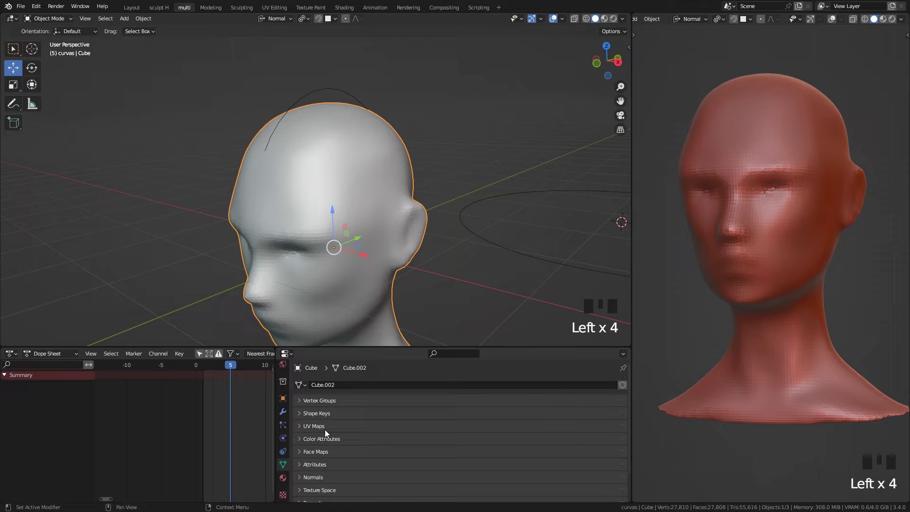
# - Select the arched curve over the head to show its Object Data Geometry and Bevel settings
pyautogui.click(299, 103)
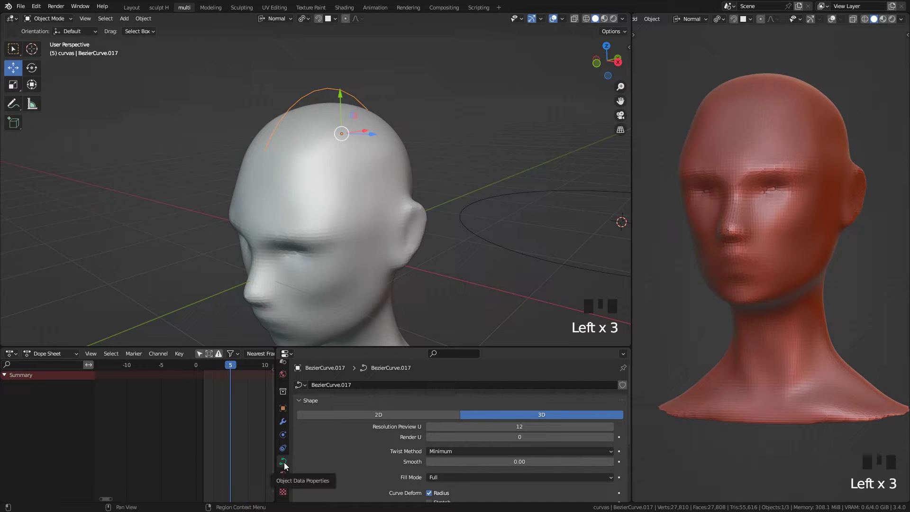
pyautogui.click(314, 404)
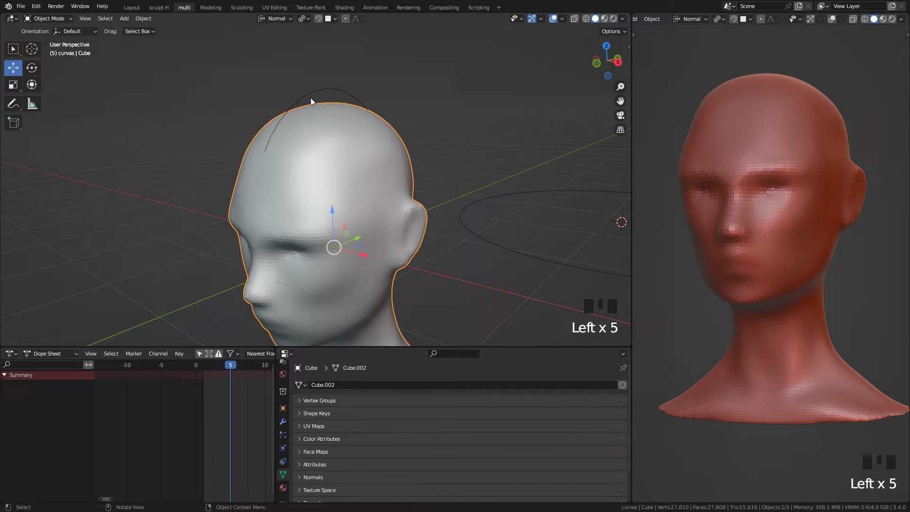
pyautogui.click(313, 98)
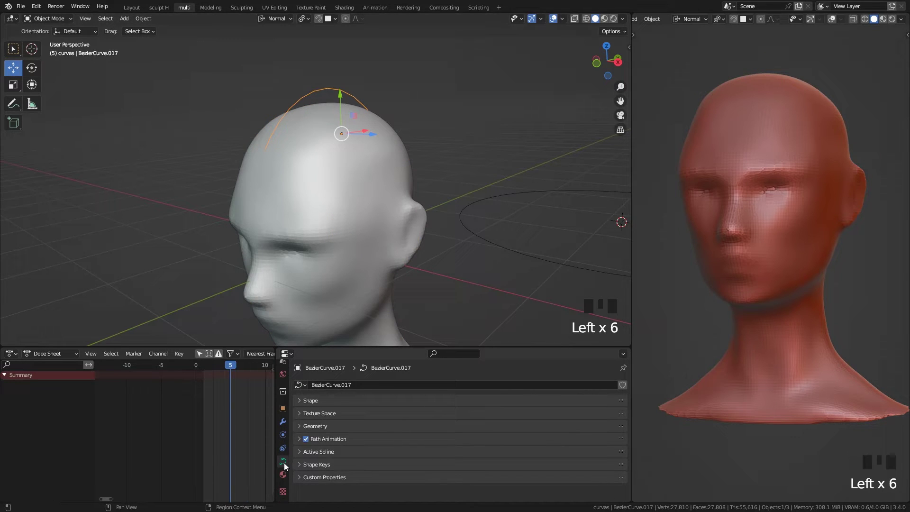
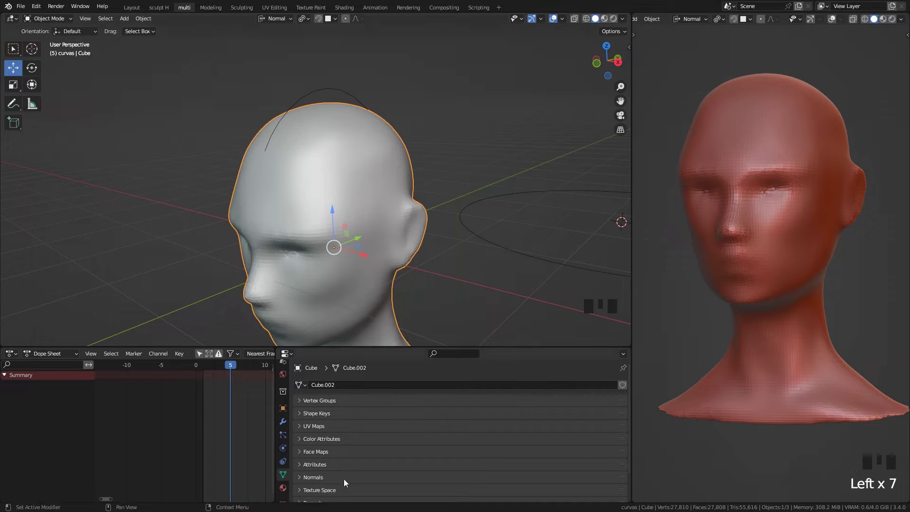
pyautogui.click(316, 93)
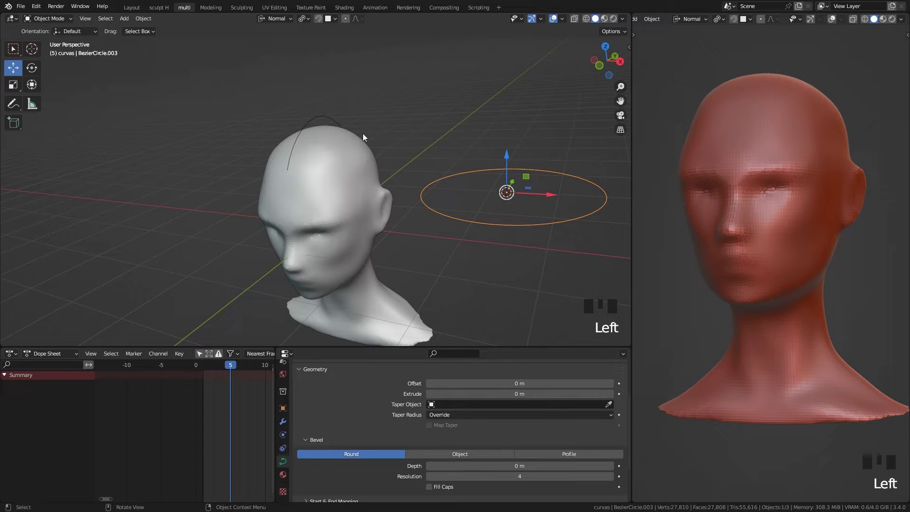
pyautogui.click(322, 118)
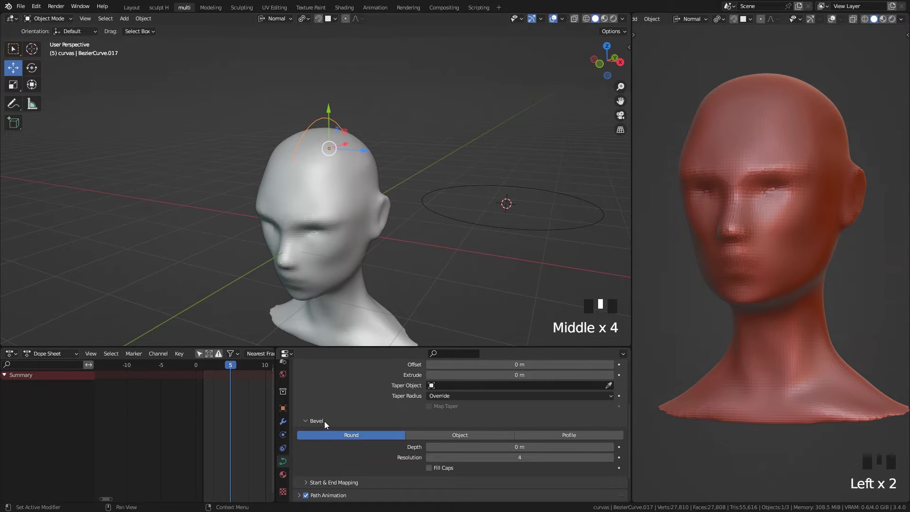
# - Set the curve's bevel to Object using BezierCircle.003 as profile, then show the scene in wireframe
pyautogui.moveTo(460, 439); pyautogui.dragTo(557, 293)
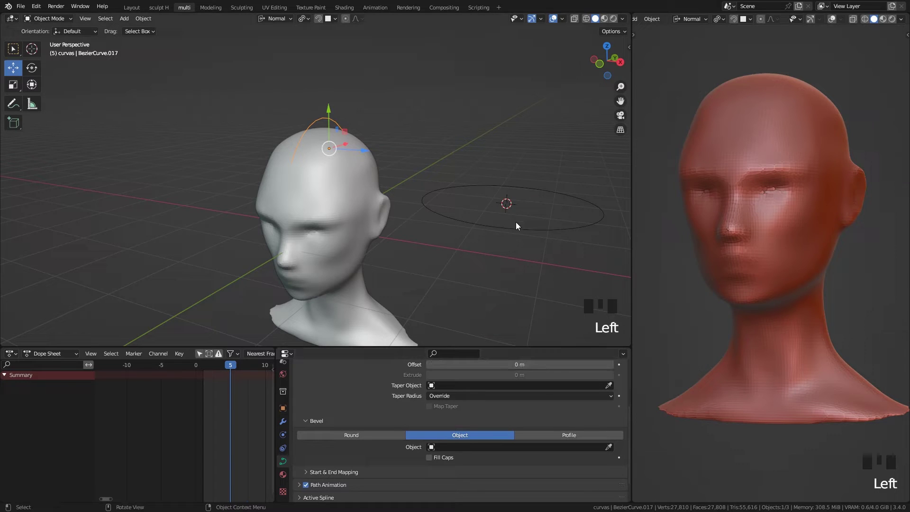
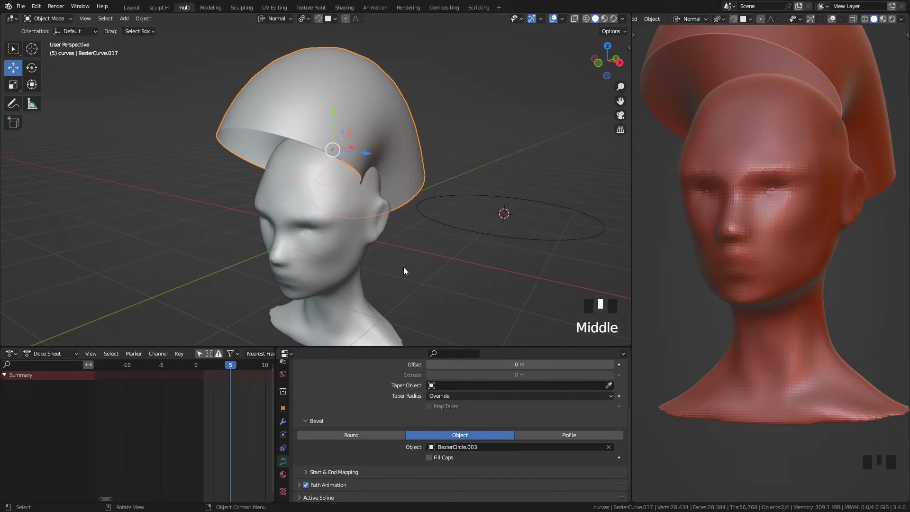
pyautogui.press('z')
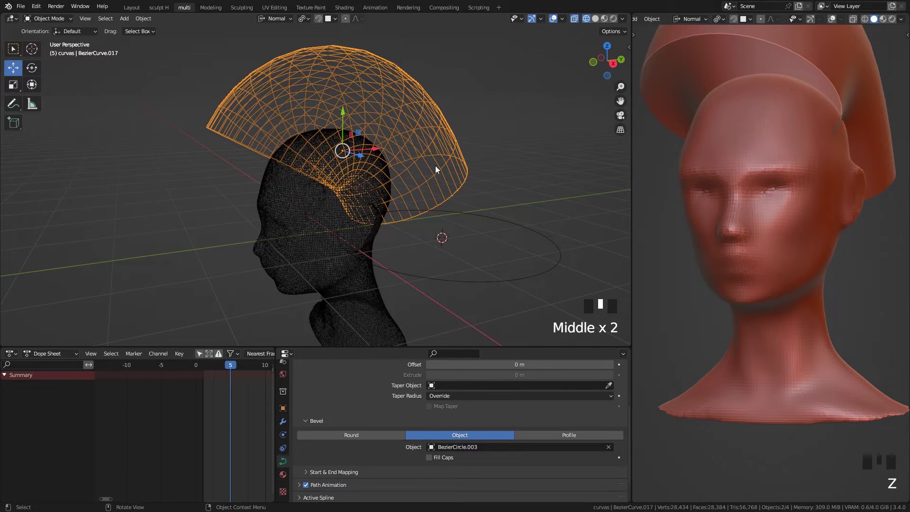
# - Add a second Bezier circle beside the first and scale its points flat into a narrow diamond
pyautogui.click(433, 261)
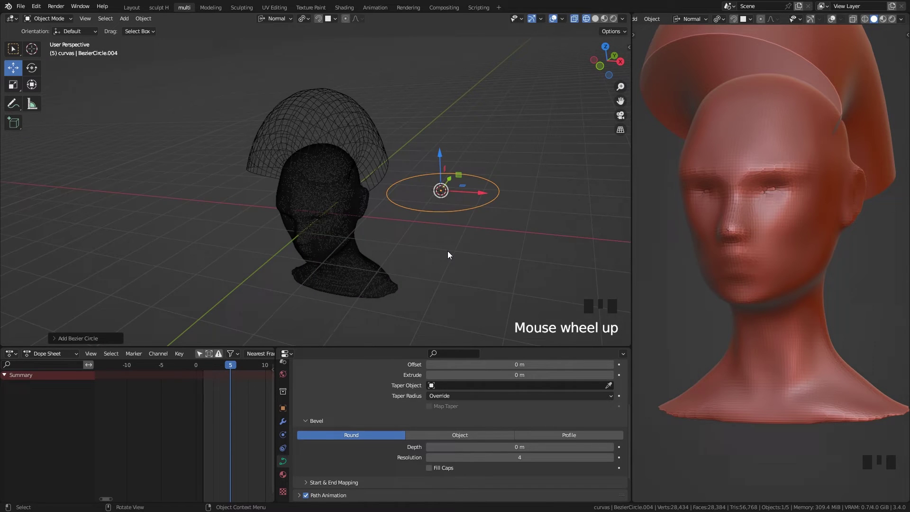
pyautogui.press('g')
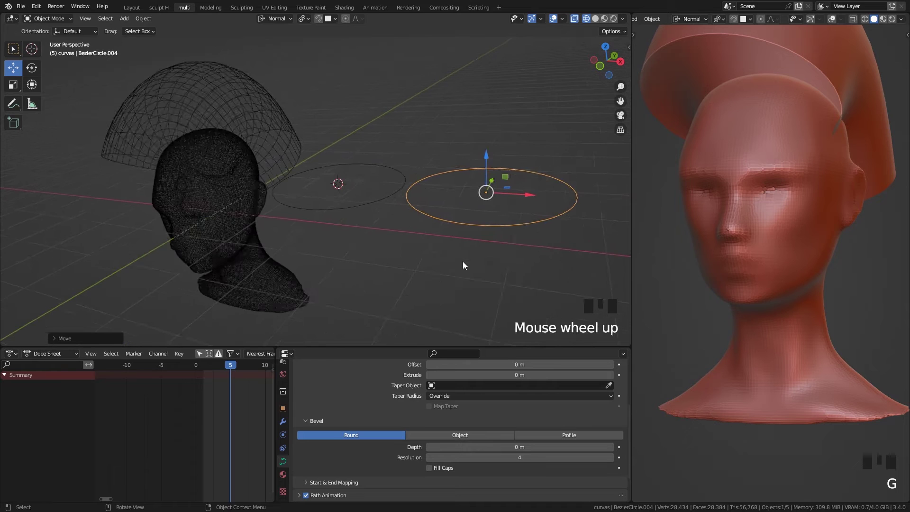
pyautogui.press('Tab')
pyautogui.click(464, 163)
pyautogui.click(437, 223)
pyautogui.press('s')
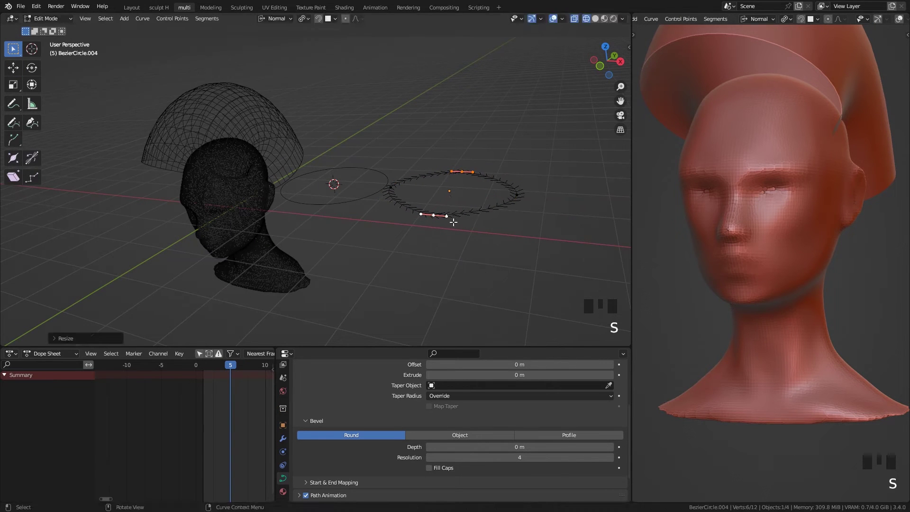
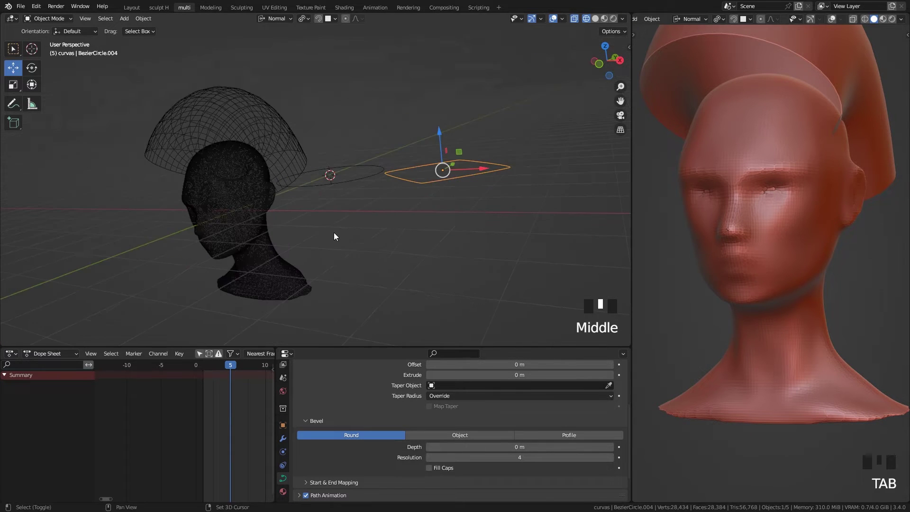
# - Eyedrop BezierCircle.004 as bevel object, view it solid, then restore BezierCircle.003 and select the diamond
pyautogui.click(289, 120)
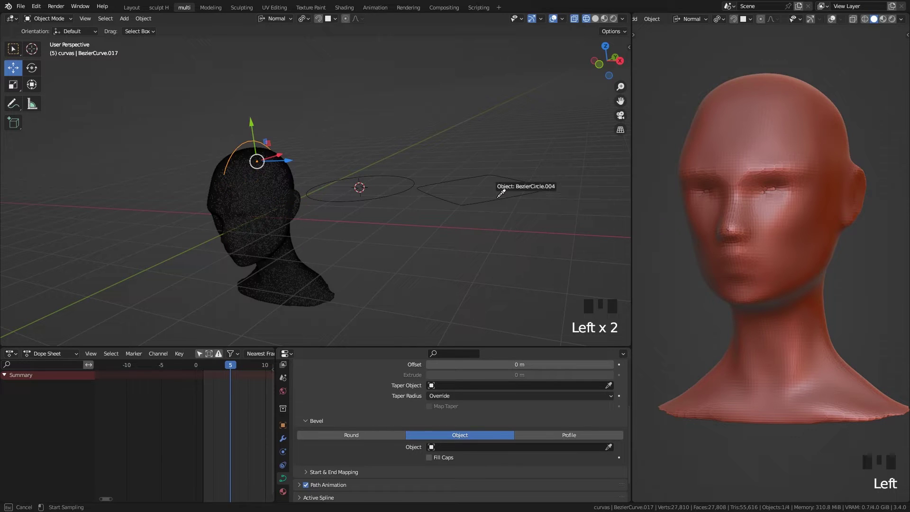
pyautogui.click(501, 200)
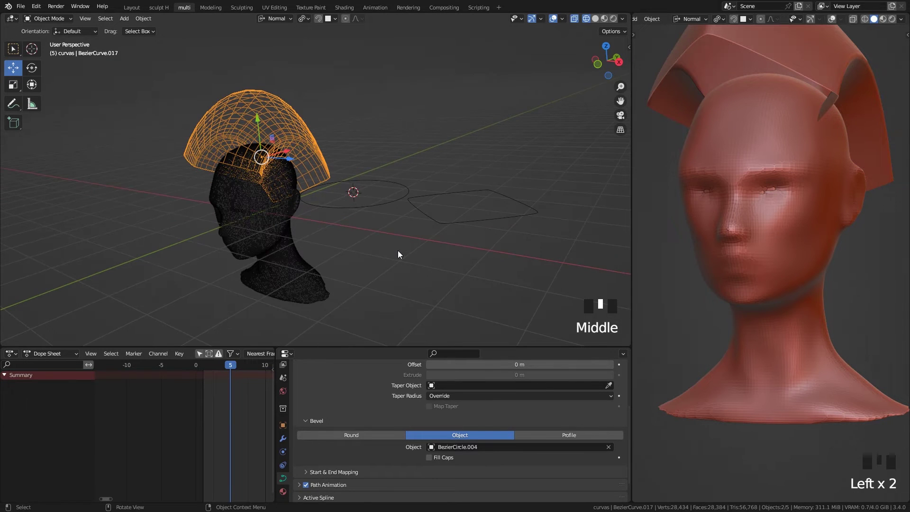
pyautogui.press('z')
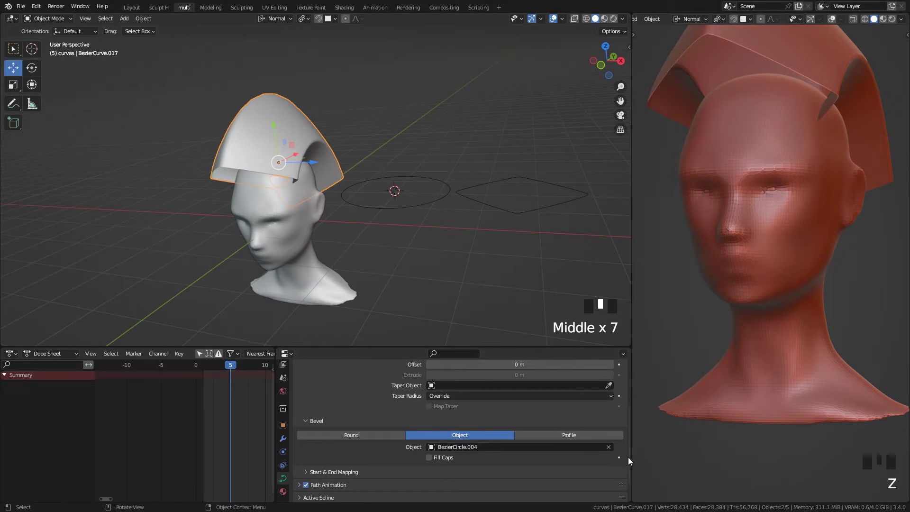
pyautogui.click(611, 452)
pyautogui.click(415, 211)
pyautogui.click(490, 205)
# - Delete the diamond-shaped curve and select the round profile circle BezierCircle.003
pyautogui.press('x')
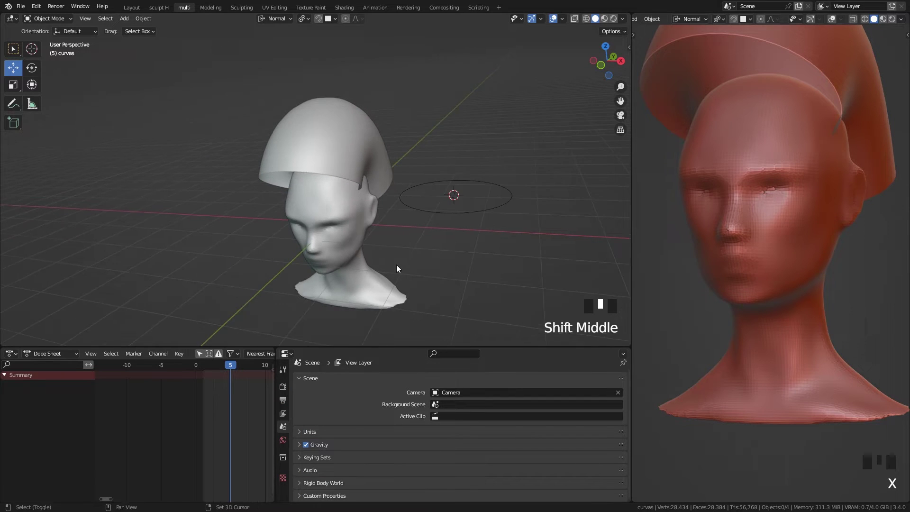
pyautogui.scroll(3)
pyautogui.click(438, 227)
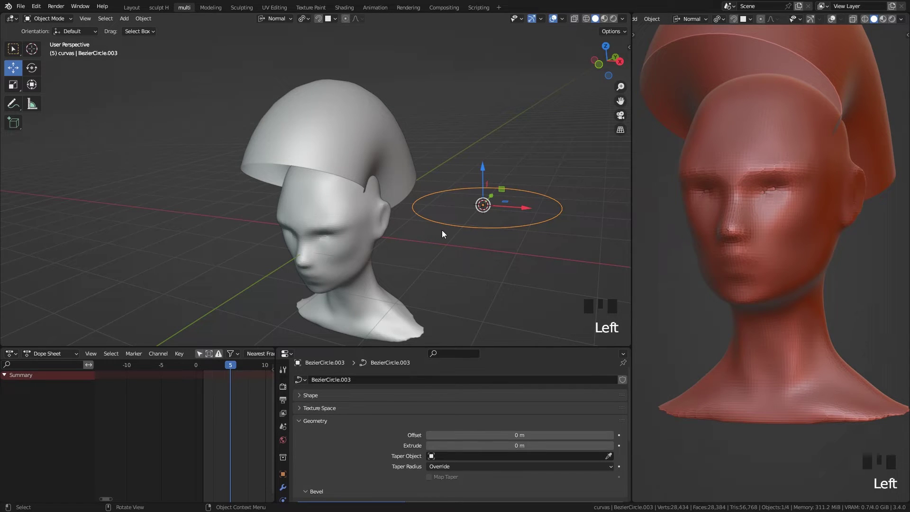
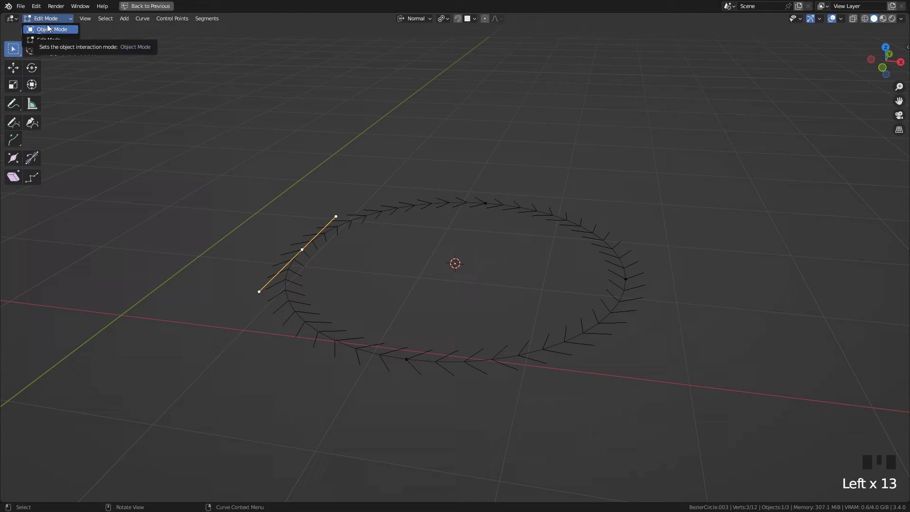
# - Isolate the profile circle in Local View and look straight down on it from top view
pyautogui.moveTo(405, 263); pyautogui.dragTo(407, 372)
pyautogui.press('KP_7')
pyautogui.scroll(-3)
pyautogui.scroll(-3)
pyautogui.middleClick(400, 369)
pyautogui.press('Tab')
pyautogui.press('KP_Divide')
pyautogui.scroll(-3)
pyautogui.moveTo(424, 362); pyautogui.dragTo(519, 359)
# - Re-enter Local View editing from above and select the circle's bottom control point
pyautogui.press('KP_7')
pyautogui.press('KP_Divide')
pyautogui.press('Tab')
pyautogui.scroll(-3)
pyautogui.middleClick(511, 358)
pyautogui.scroll(3)
pyautogui.moveTo(516, 363); pyautogui.dragTo(456, 439)
pyautogui.click(456, 440)
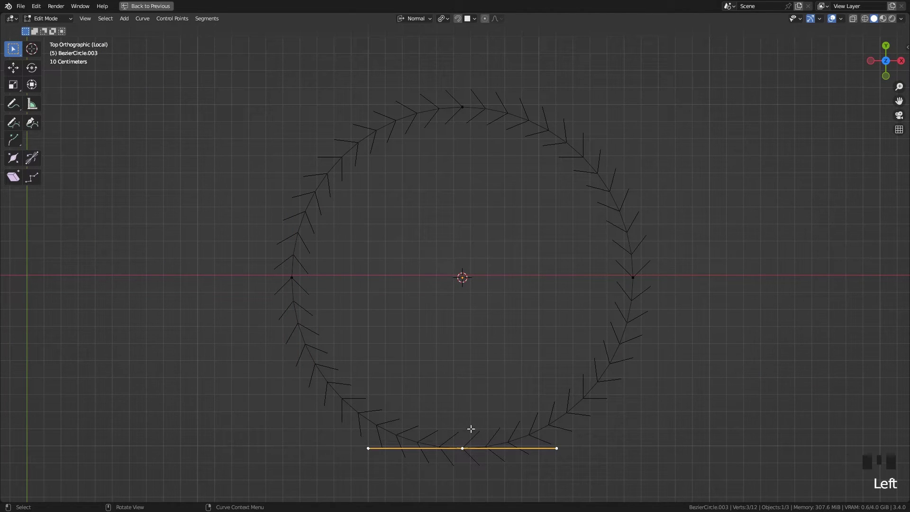
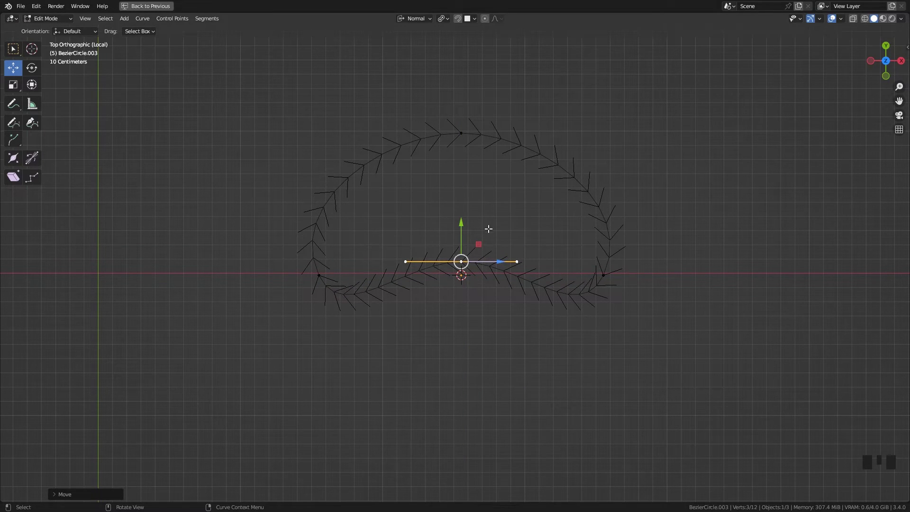
# - Pull the bottom control point up past the centre, turning the cross-section into a crescent
pyautogui.scroll(3)
pyautogui.scroll(-3)
pyautogui.middleClick(444, 334)
pyautogui.scroll(3)
pyautogui.middleClick(452, 347)
pyautogui.press('Tab')
pyautogui.moveTo(438, 353); pyautogui.dragTo(484, 328)
pyautogui.press('KP_Divide')
pyautogui.moveTo(534, 371); pyautogui.dragTo(464, 152)
pyautogui.click(465, 152)
# - Check the crescent shell on the head in Object Mode, then return to top-view point editing
pyautogui.moveTo(502, 296); pyautogui.dragTo(469, 279)
pyautogui.click(468, 280)
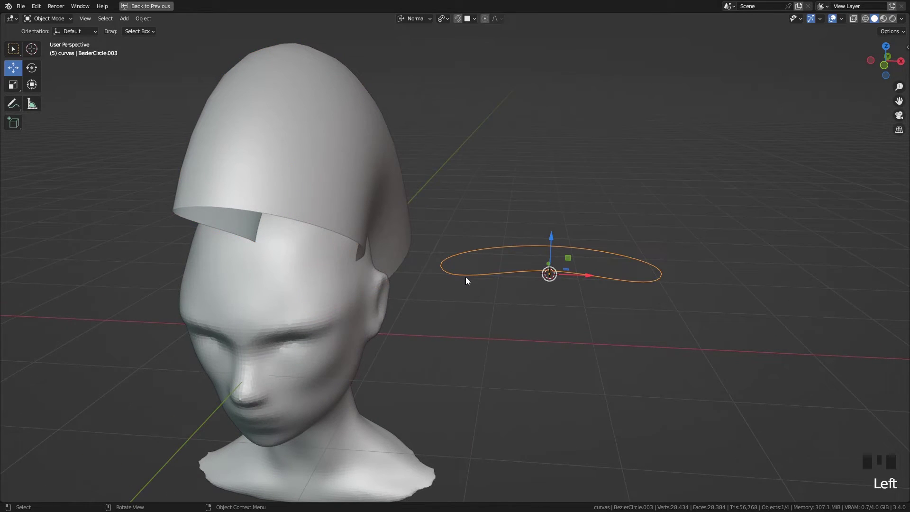
pyautogui.moveTo(566, 353); pyautogui.dragTo(478, 379)
pyautogui.press('KP_Divide')
pyautogui.press('KP_7')
pyautogui.press('Tab')
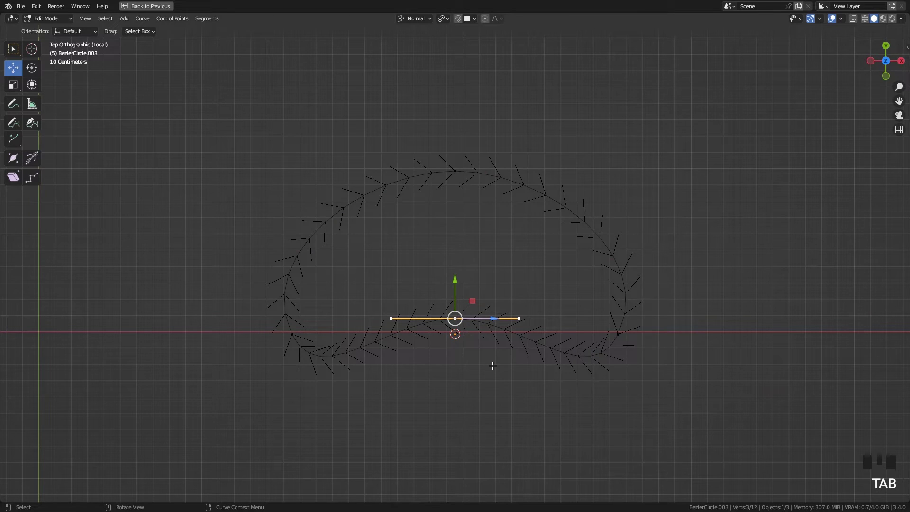
# - Select the crescent's top and left points, tilt the top point's handles slightly and subdivide the upper arc
pyautogui.moveTo(417, 306); pyautogui.dragTo(455, 168)
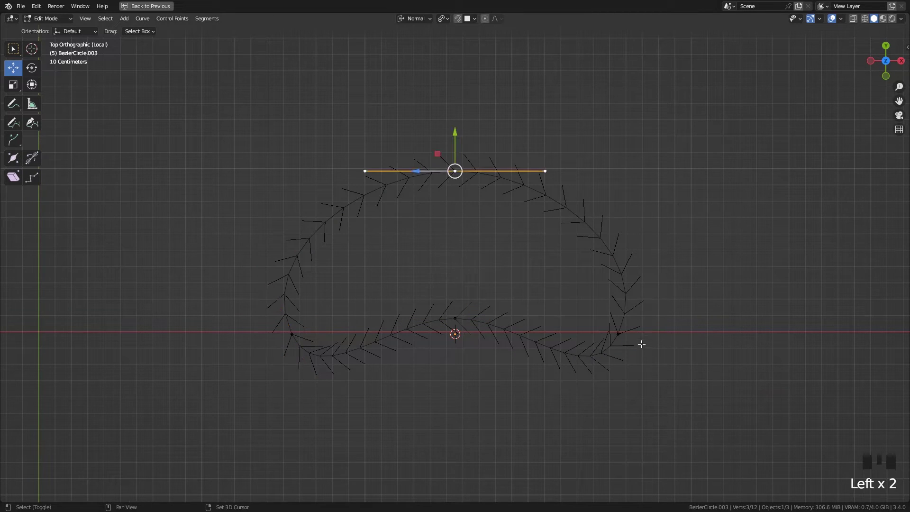
pyautogui.click(630, 335)
pyautogui.click(293, 330)
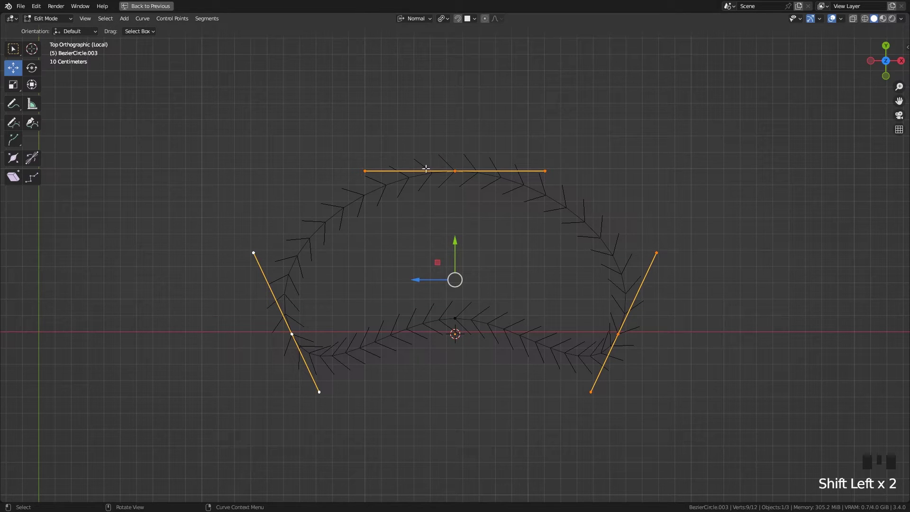
pyautogui.click(508, 235)
pyautogui.click(454, 170)
pyautogui.click(293, 330)
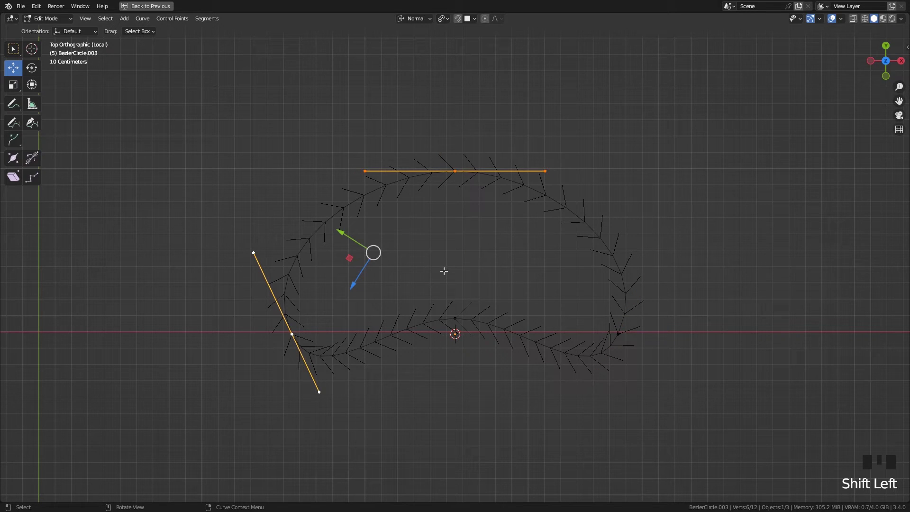
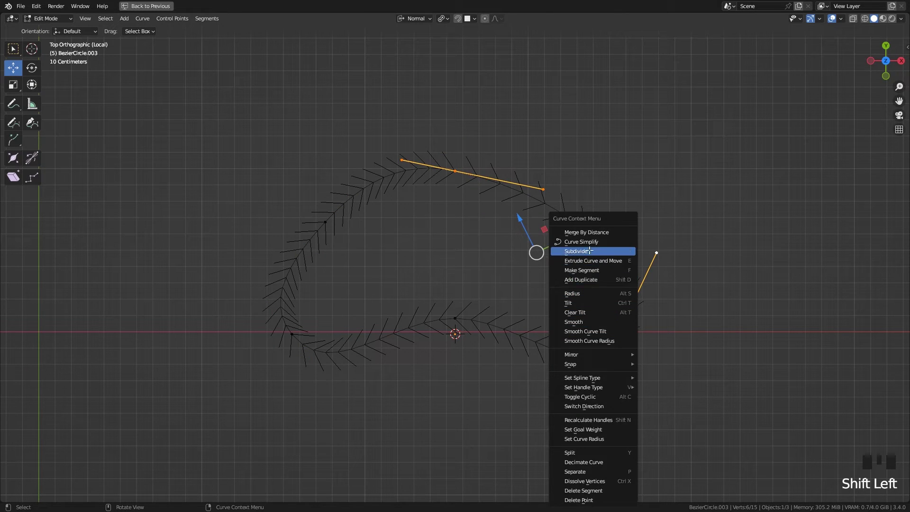
# - Move the newly added control point outward with G to start rounding the profile
pyautogui.click(580, 228)
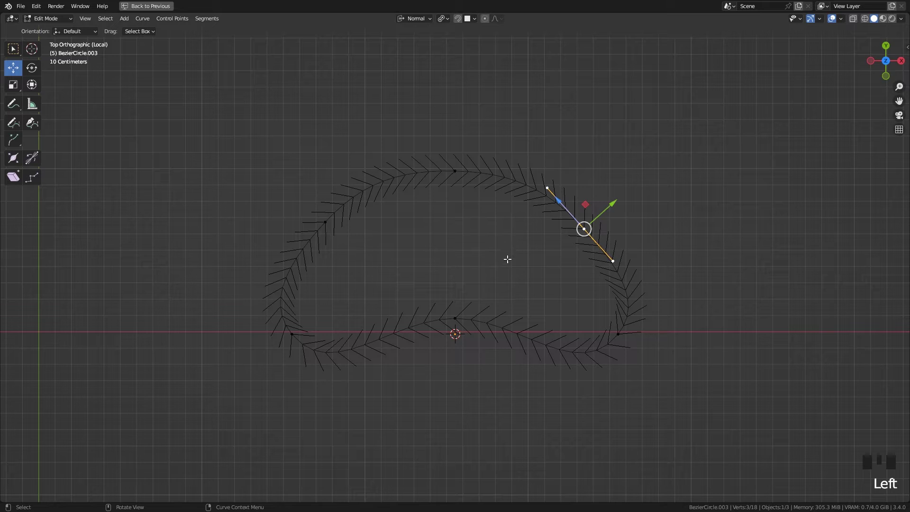
pyautogui.press('g')
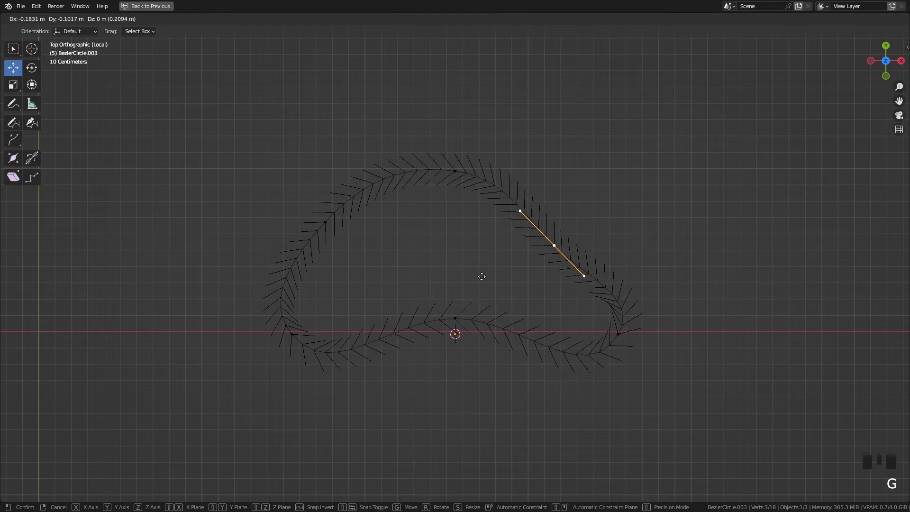
pyautogui.click(328, 224)
pyautogui.press('g')
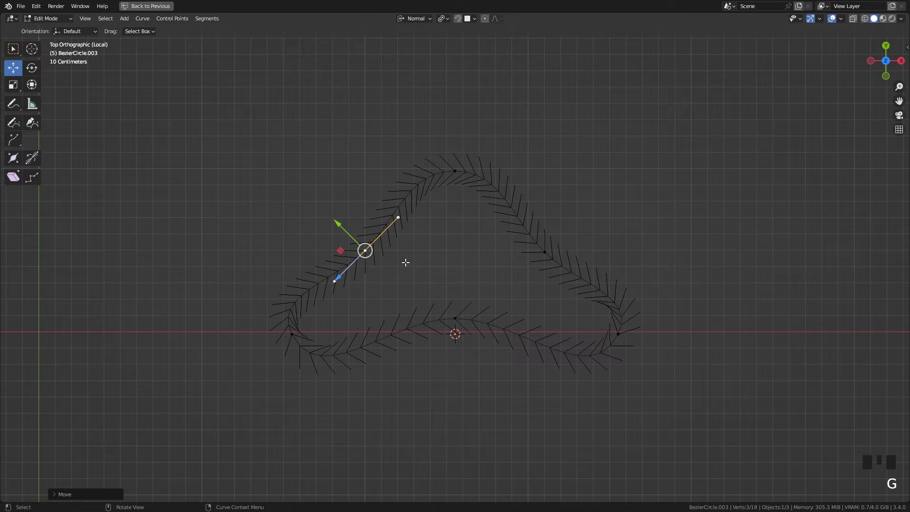
pyautogui.scroll(3)
pyautogui.scroll(-3)
pyautogui.moveTo(447, 272); pyautogui.dragTo(450, 282)
# - Grab and shift further profile points with G to bulge the cross-section into a lumpy shape
pyautogui.press('a')
pyautogui.scroll(3)
pyautogui.middleClick(454, 300)
pyautogui.scroll(3)
pyautogui.moveTo(452, 287); pyautogui.dragTo(429, 160)
pyautogui.click(429, 160)
pyautogui.press('g')
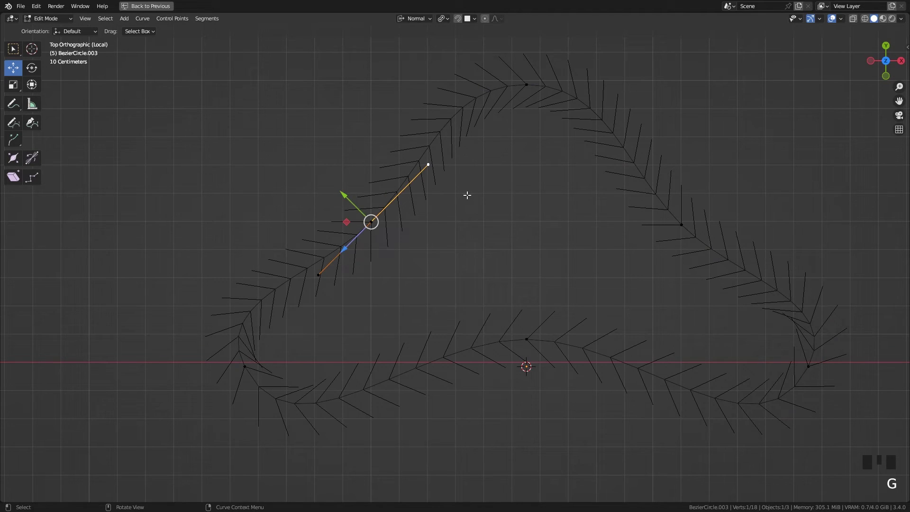
pyautogui.scroll(-3)
pyautogui.middleClick(489, 223)
pyautogui.scroll(3)
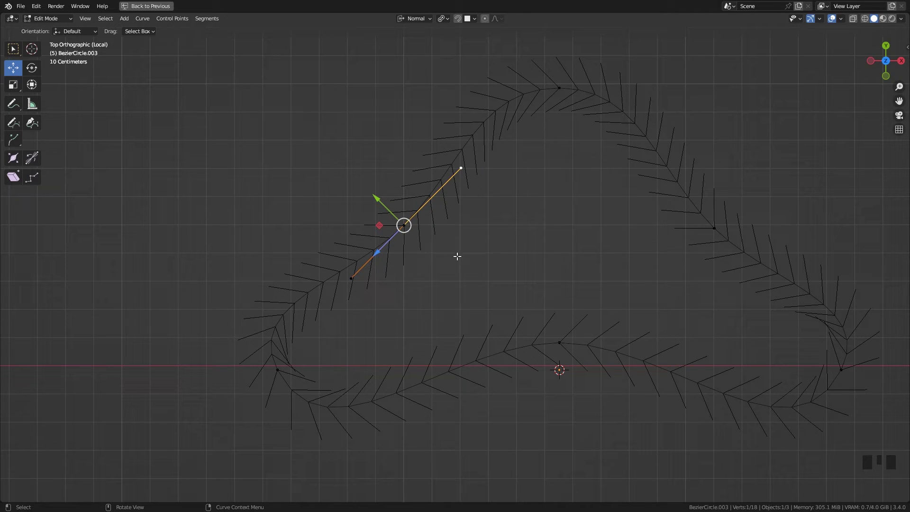
# - Reposition a few more points around the circle with G to refine the rounded outline
pyautogui.click(468, 164)
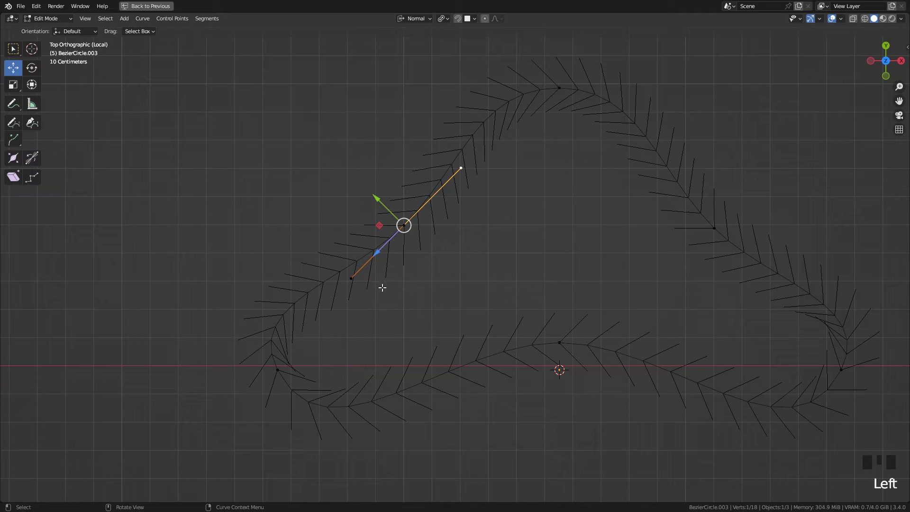
pyautogui.click(358, 277)
pyautogui.click(463, 163)
pyautogui.press('g')
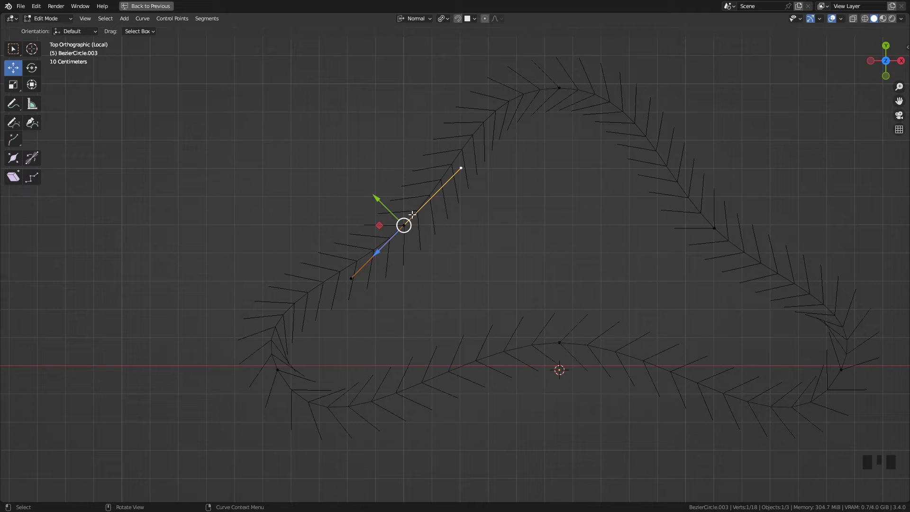
pyautogui.press('g')
pyautogui.moveTo(482, 278); pyautogui.dragTo(508, 197)
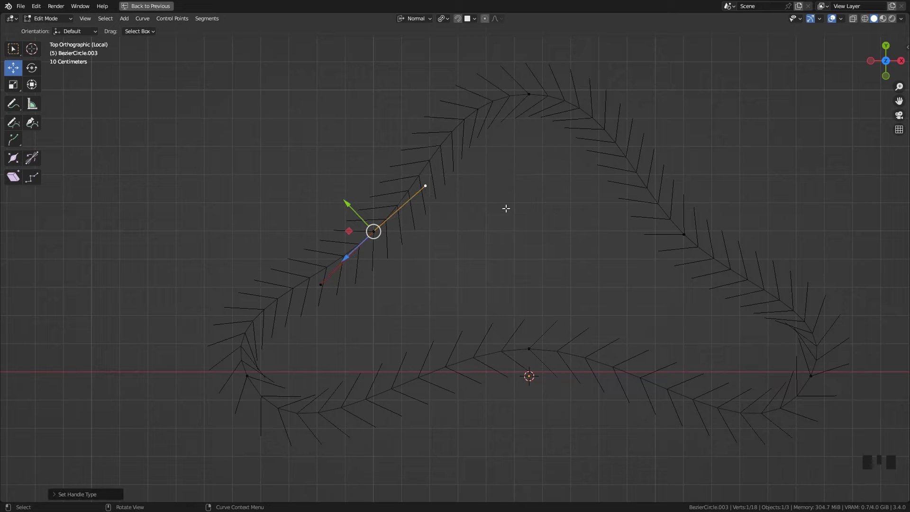
# - Move both handles of the top point to widen it, tweak one last point and return to Object Mode
pyautogui.click(427, 185)
pyautogui.press('g')
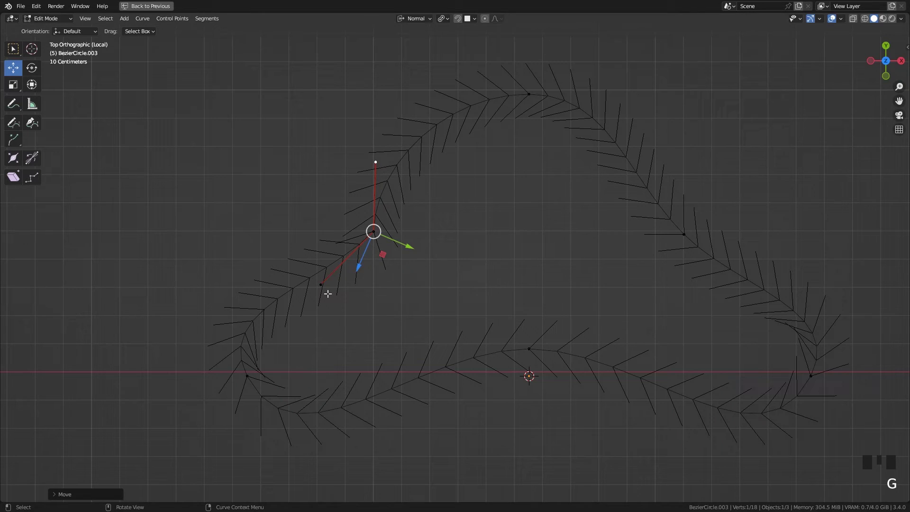
pyautogui.click(322, 282)
pyautogui.press('g')
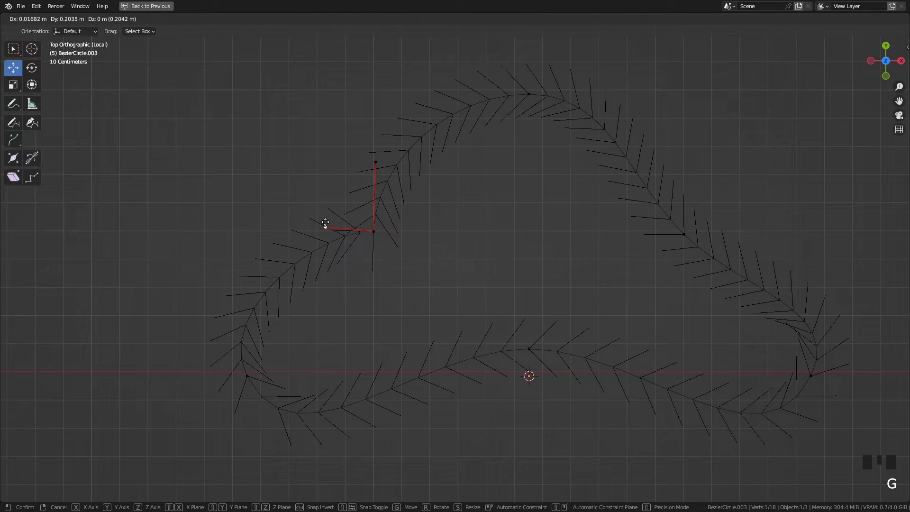
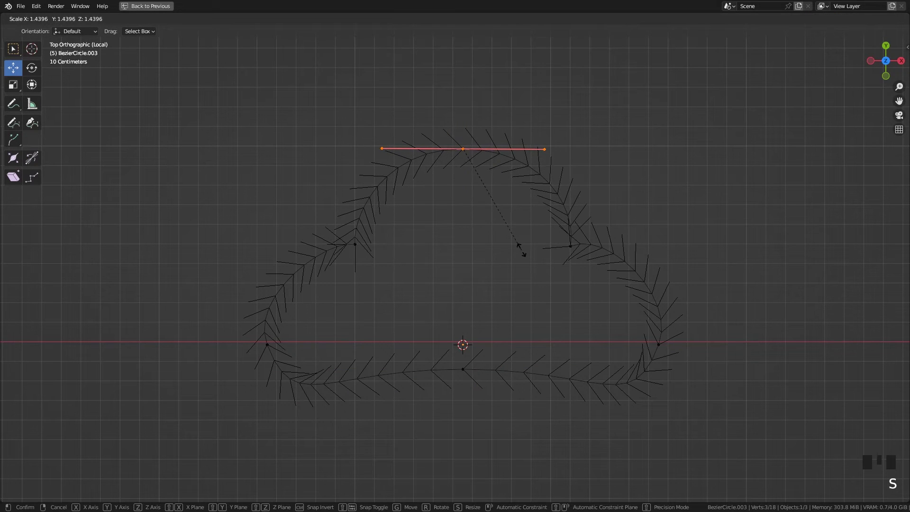
pyautogui.click(367, 248)
pyautogui.press('g')
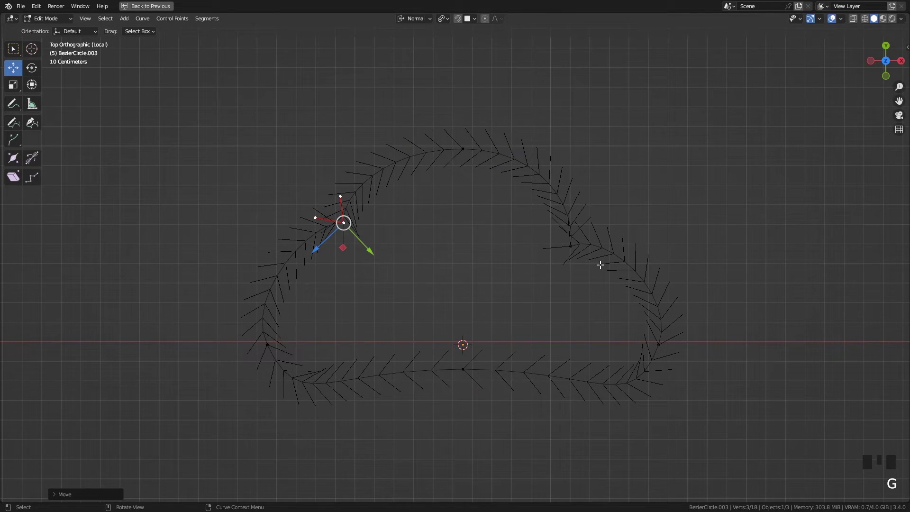
pyautogui.click(572, 246)
pyautogui.click(568, 242)
pyautogui.press('g')
pyautogui.press('Tab')
pyautogui.scroll(-3)
pyautogui.middleClick(474, 294)
pyautogui.scroll(3)
pyautogui.moveTo(429, 300); pyautogui.dragTo(388, 310)
pyautogui.scroll(3)
pyautogui.middleClick(439, 310)
pyautogui.scroll(-3)
pyautogui.middleClick(484, 313)
pyautogui.scroll(3)
pyautogui.moveTo(490, 311); pyautogui.dragTo(394, 308)
pyautogui.scroll(3)
pyautogui.moveTo(427, 279); pyautogui.dragTo(144, 12)
pyautogui.moveTo(144, 12); pyautogui.dragTo(338, 216)
pyautogui.press('KP_Divide')
pyautogui.press('ctrl+space')
pyautogui.scroll(-3)
pyautogui.middleClick(370, 321)
pyautogui.scroll(3)
pyautogui.moveTo(356, 204); pyautogui.dragTo(403, 248)
pyautogui.click(403, 248)
pyautogui.moveTo(464, 290); pyautogui.dragTo(448, 268)
pyautogui.press('KP_Divide')
pyautogui.middleClick(475, 349)
pyautogui.scroll(3)
pyautogui.moveTo(426, 274); pyautogui.dragTo(467, 306)
pyautogui.scroll(-3)
pyautogui.moveTo(417, 305); pyautogui.dragTo(429, 325)
pyautogui.press('KP_Divide')
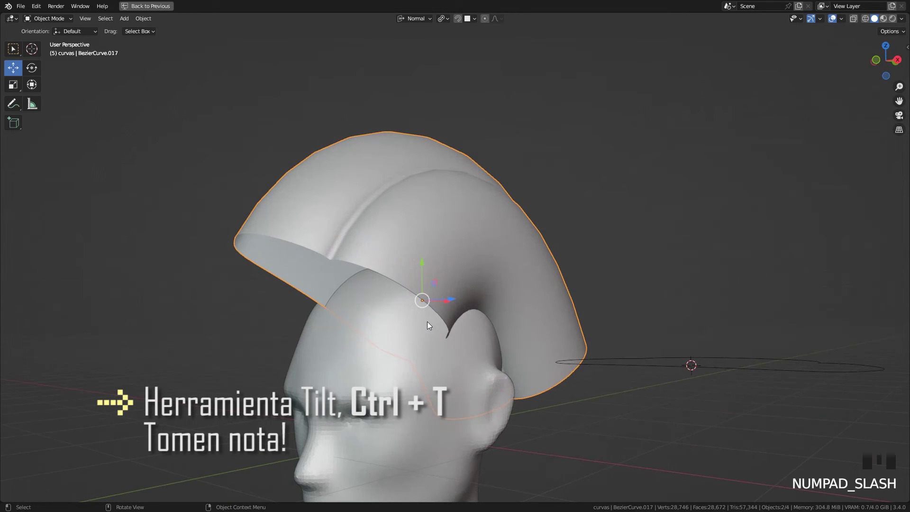
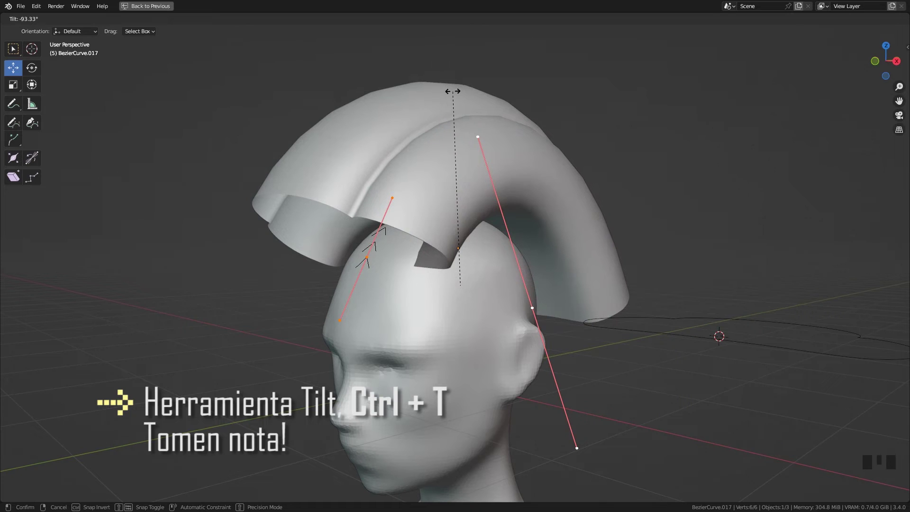
# - Finish the roughly 90° Ctrl+T twist of the crest points and check it from the front view
pyautogui.middleClick(540, 296)
pyautogui.press('KP_1')
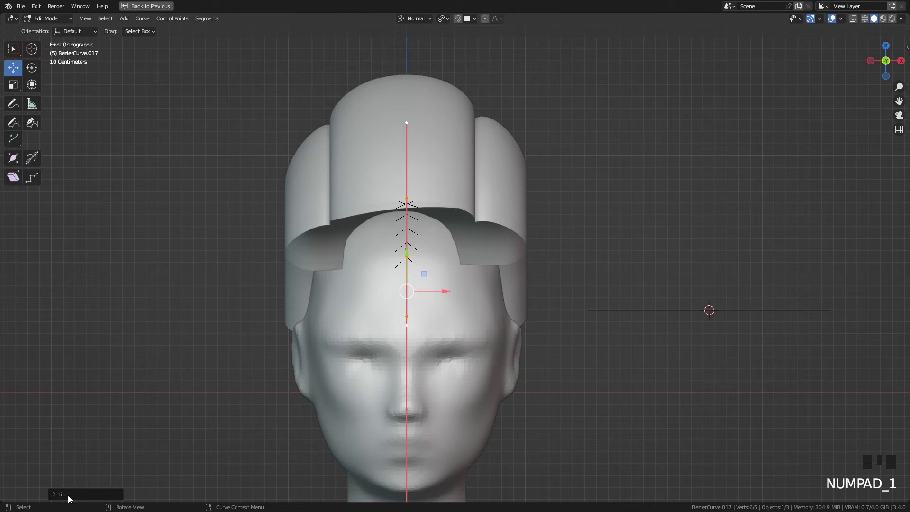
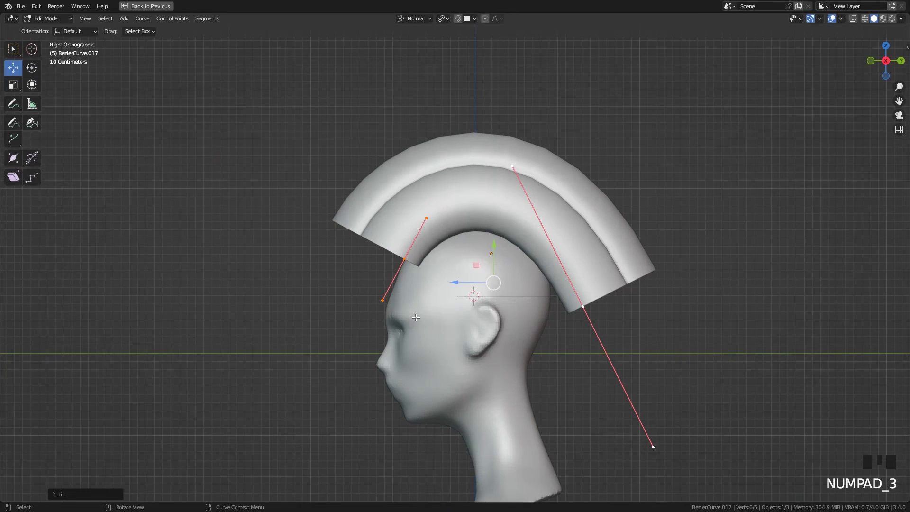
# - Switch to wireframe, isolate the crest curve with numpad / and enter Edit Mode on its points
pyautogui.scroll(3)
pyautogui.press('Tab')
pyautogui.middleClick(535, 331)
pyautogui.press('z')
pyautogui.scroll(3)
pyautogui.scroll(3)
pyautogui.press('Tab')
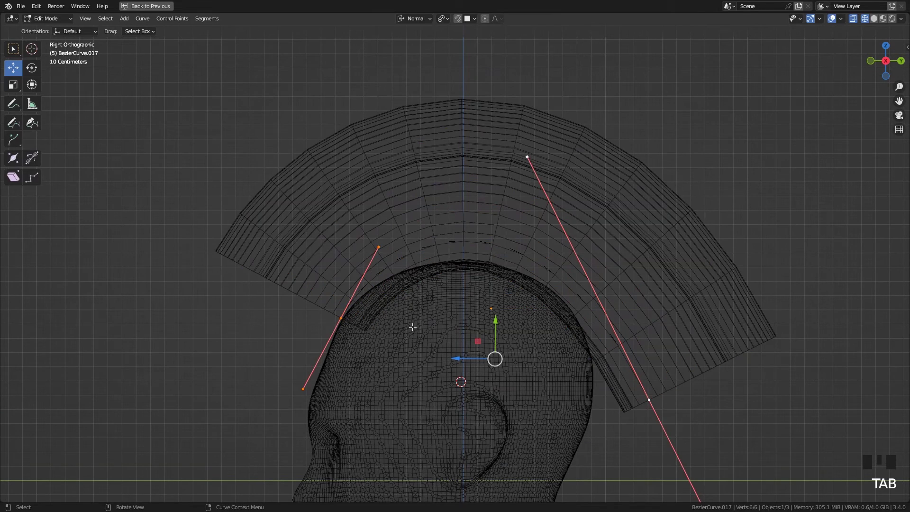
pyautogui.press('KP_Divide')
pyautogui.scroll(3)
pyautogui.press('Tab')
pyautogui.press('Tab')
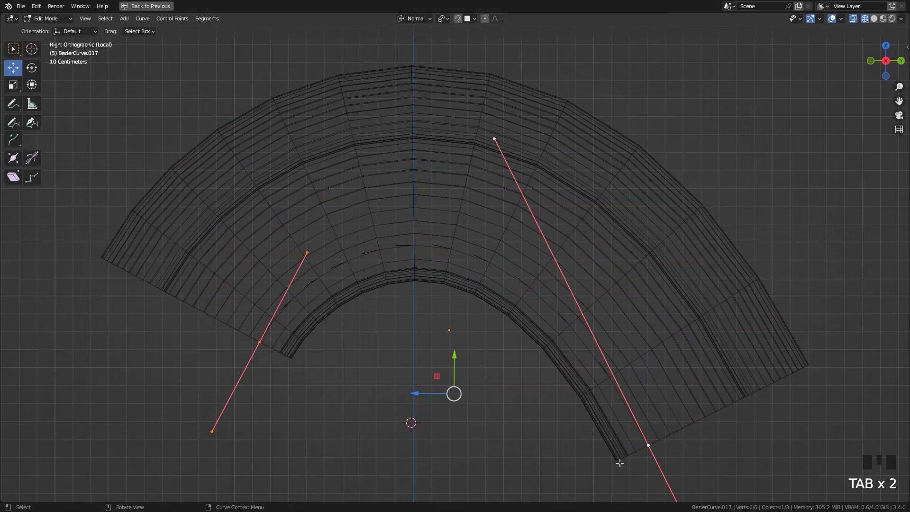
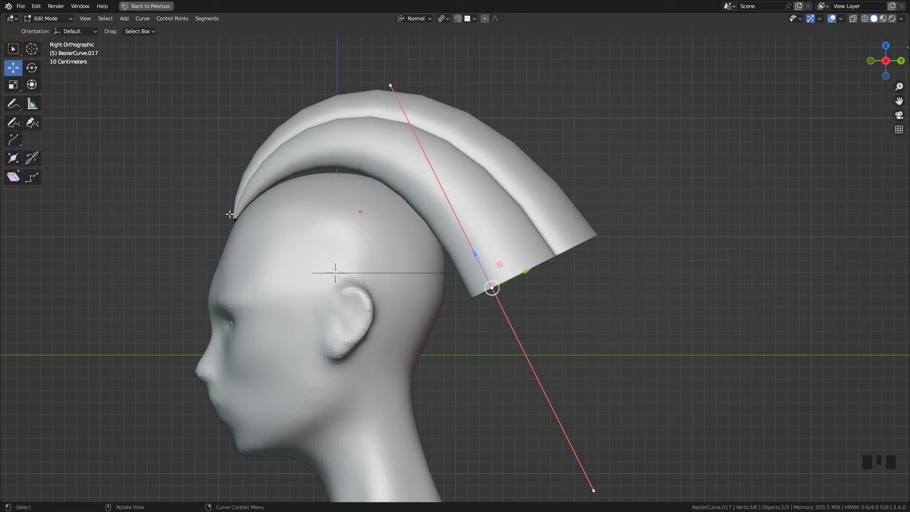
# - Select the crest's back end point and extrude a new point with E down behind the head
pyautogui.scroll(-3)
pyautogui.scroll(3)
pyautogui.moveTo(531, 364); pyautogui.dragTo(501, 249)
pyautogui.click(501, 249)
pyautogui.scroll(-3)
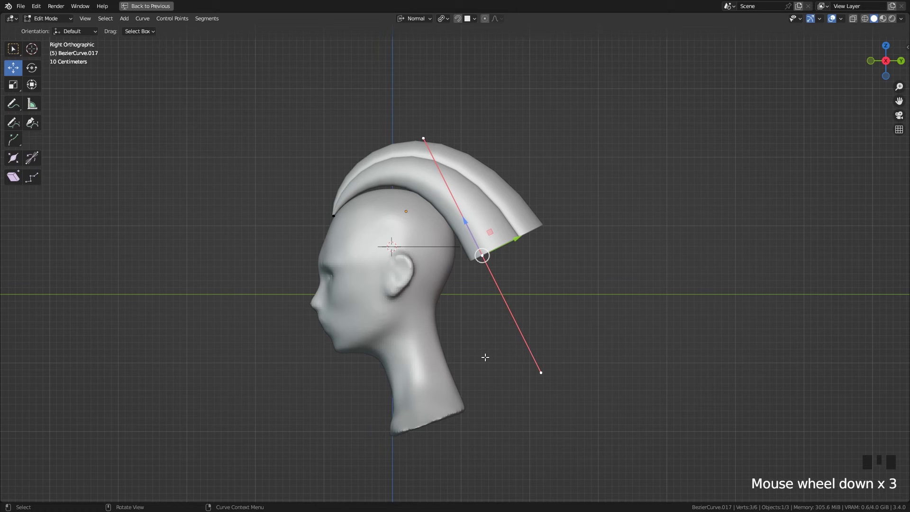
pyautogui.scroll(3)
pyautogui.moveTo(548, 305); pyautogui.dragTo(526, 297)
pyautogui.scroll(-3)
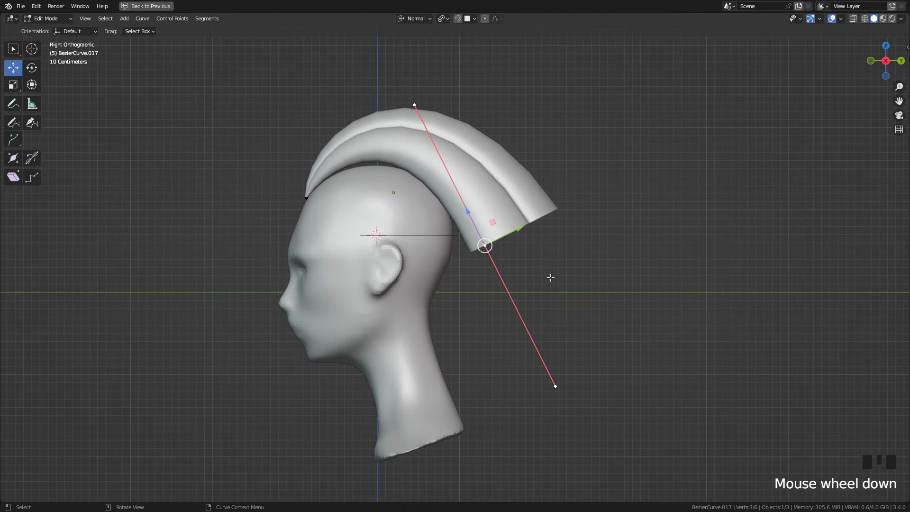
pyautogui.press('e')
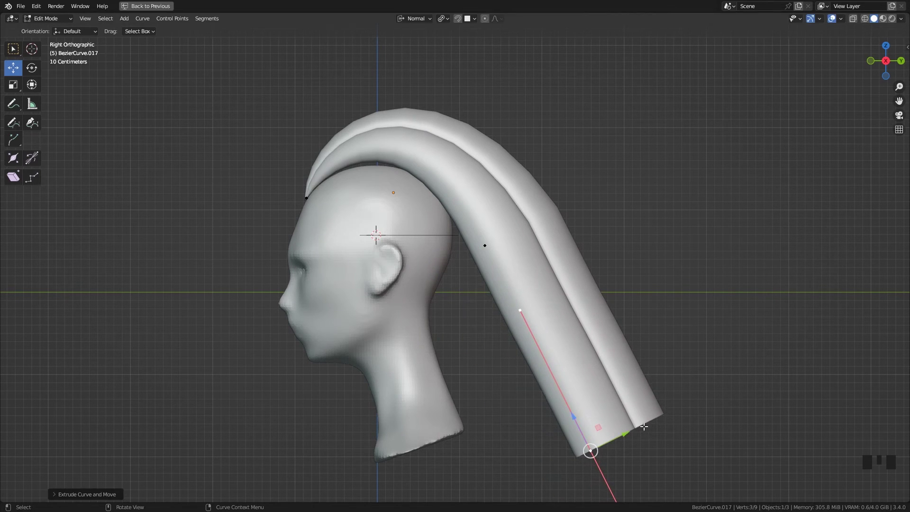
# - Bring the extruded tail point lower toward the neck with G, trying Alt+S on it along the way
pyautogui.scroll(-3)
pyautogui.scroll(3)
pyautogui.middleClick(654, 415)
pyautogui.press('alt+s')
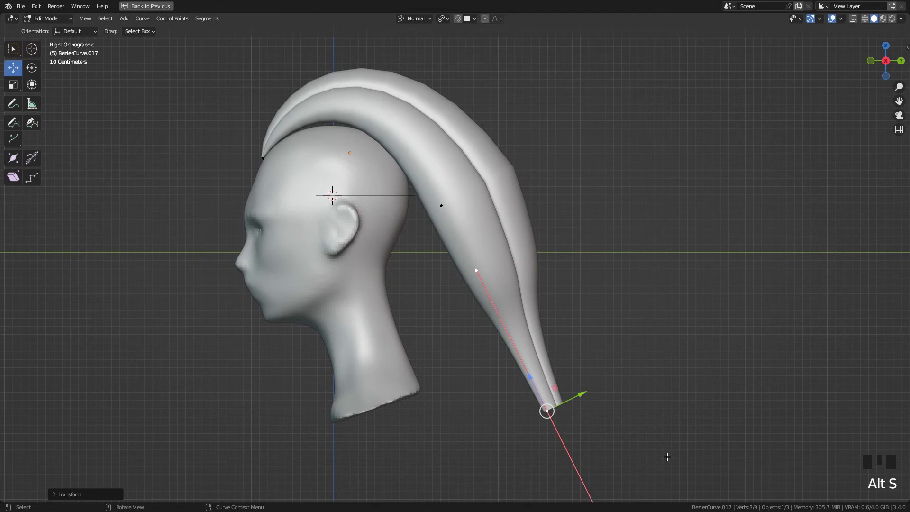
pyautogui.press('alt+s')
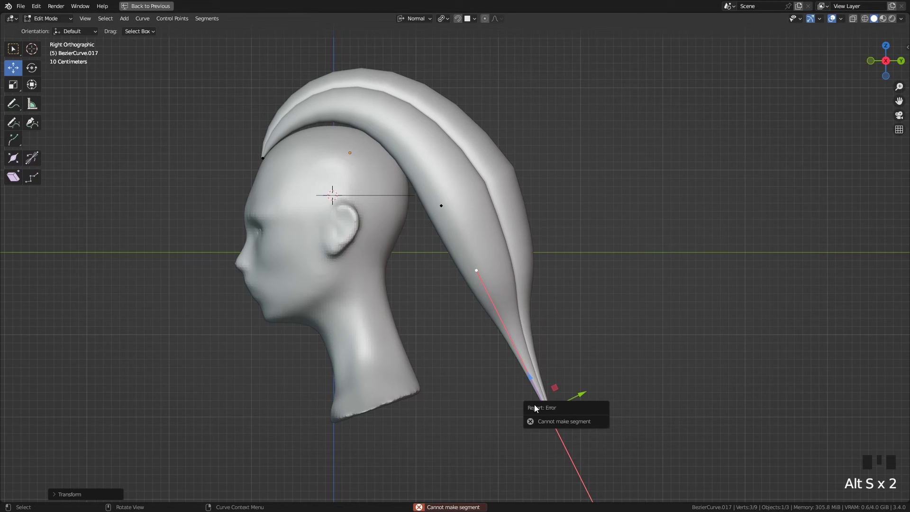
pyautogui.middleClick(603, 392)
pyautogui.press('g')
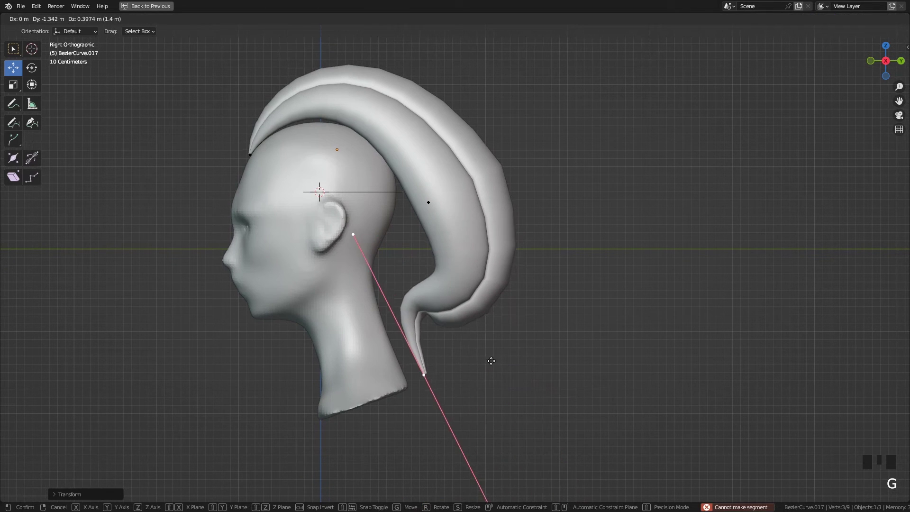
pyautogui.press('alt+s')
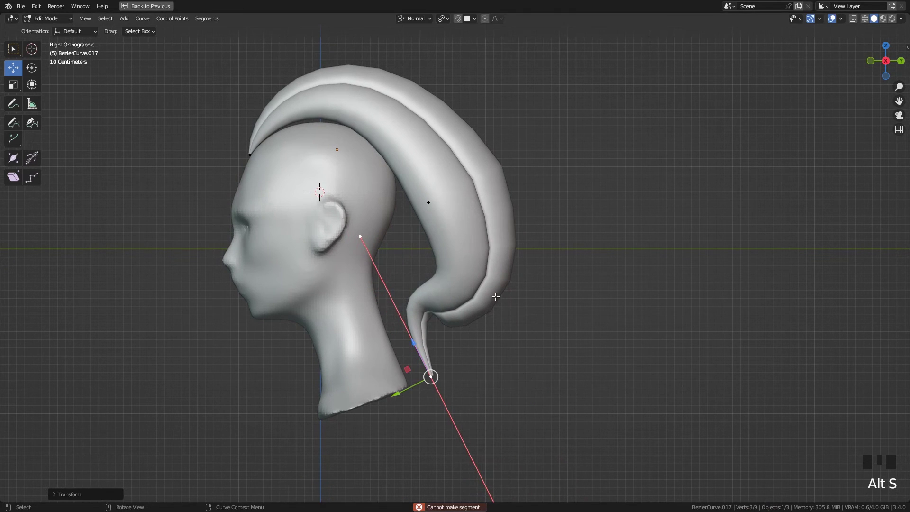
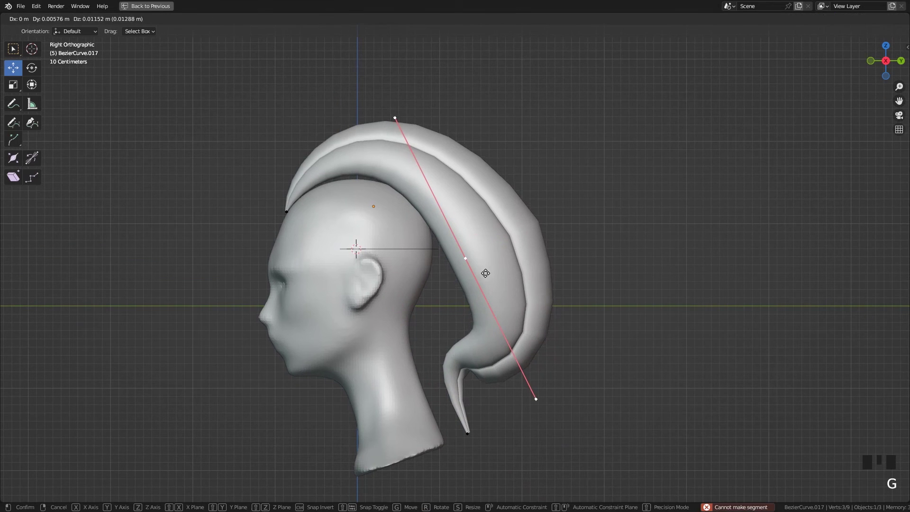
# - Reposition the middle crest point and shorten its handles with S
pyautogui.press('s')
pyautogui.press('g')
pyautogui.press('s')
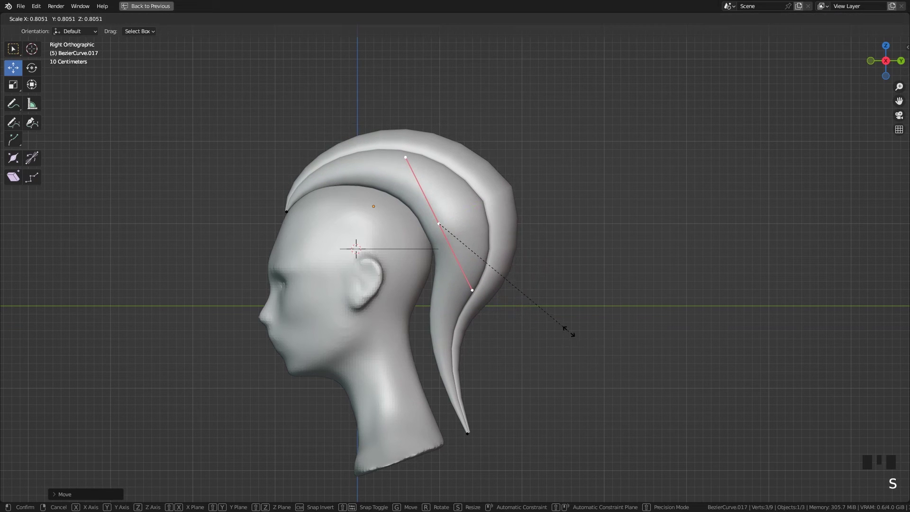
pyautogui.press('g')
# - Rotate and rescale the forehead point's handles, then adjust the middle point's handle length
pyautogui.click(283, 209)
pyautogui.press('r')
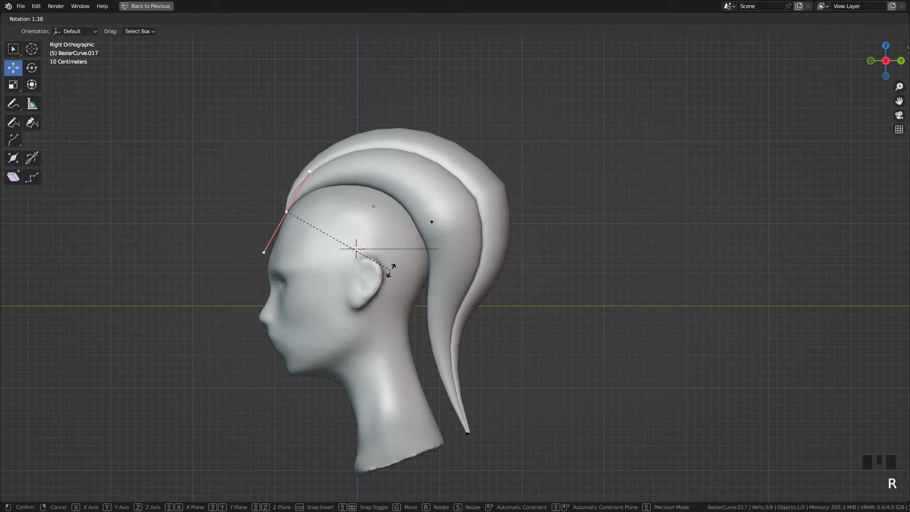
pyautogui.press('s')
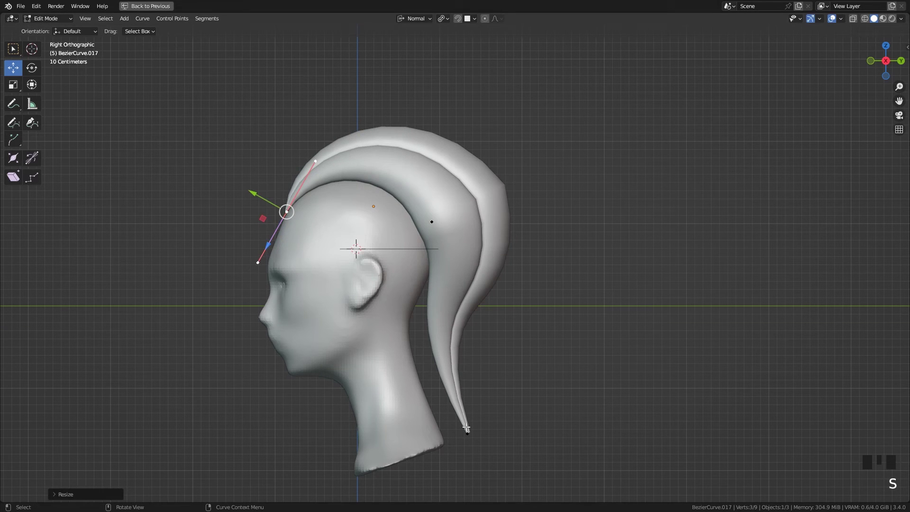
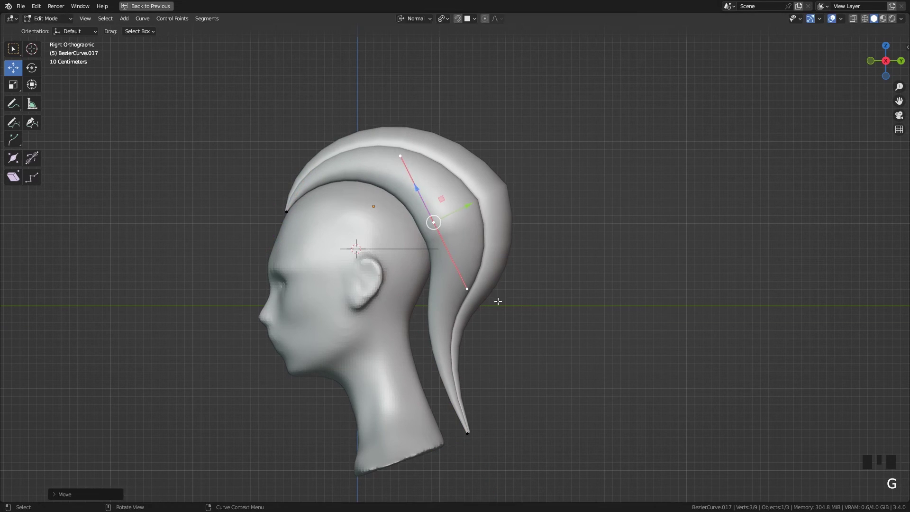
pyautogui.press('r')
pyautogui.press('s')
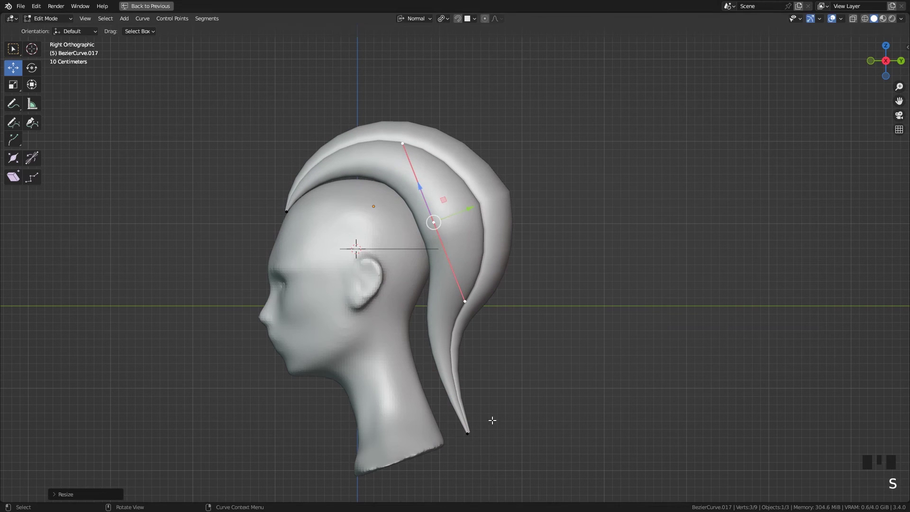